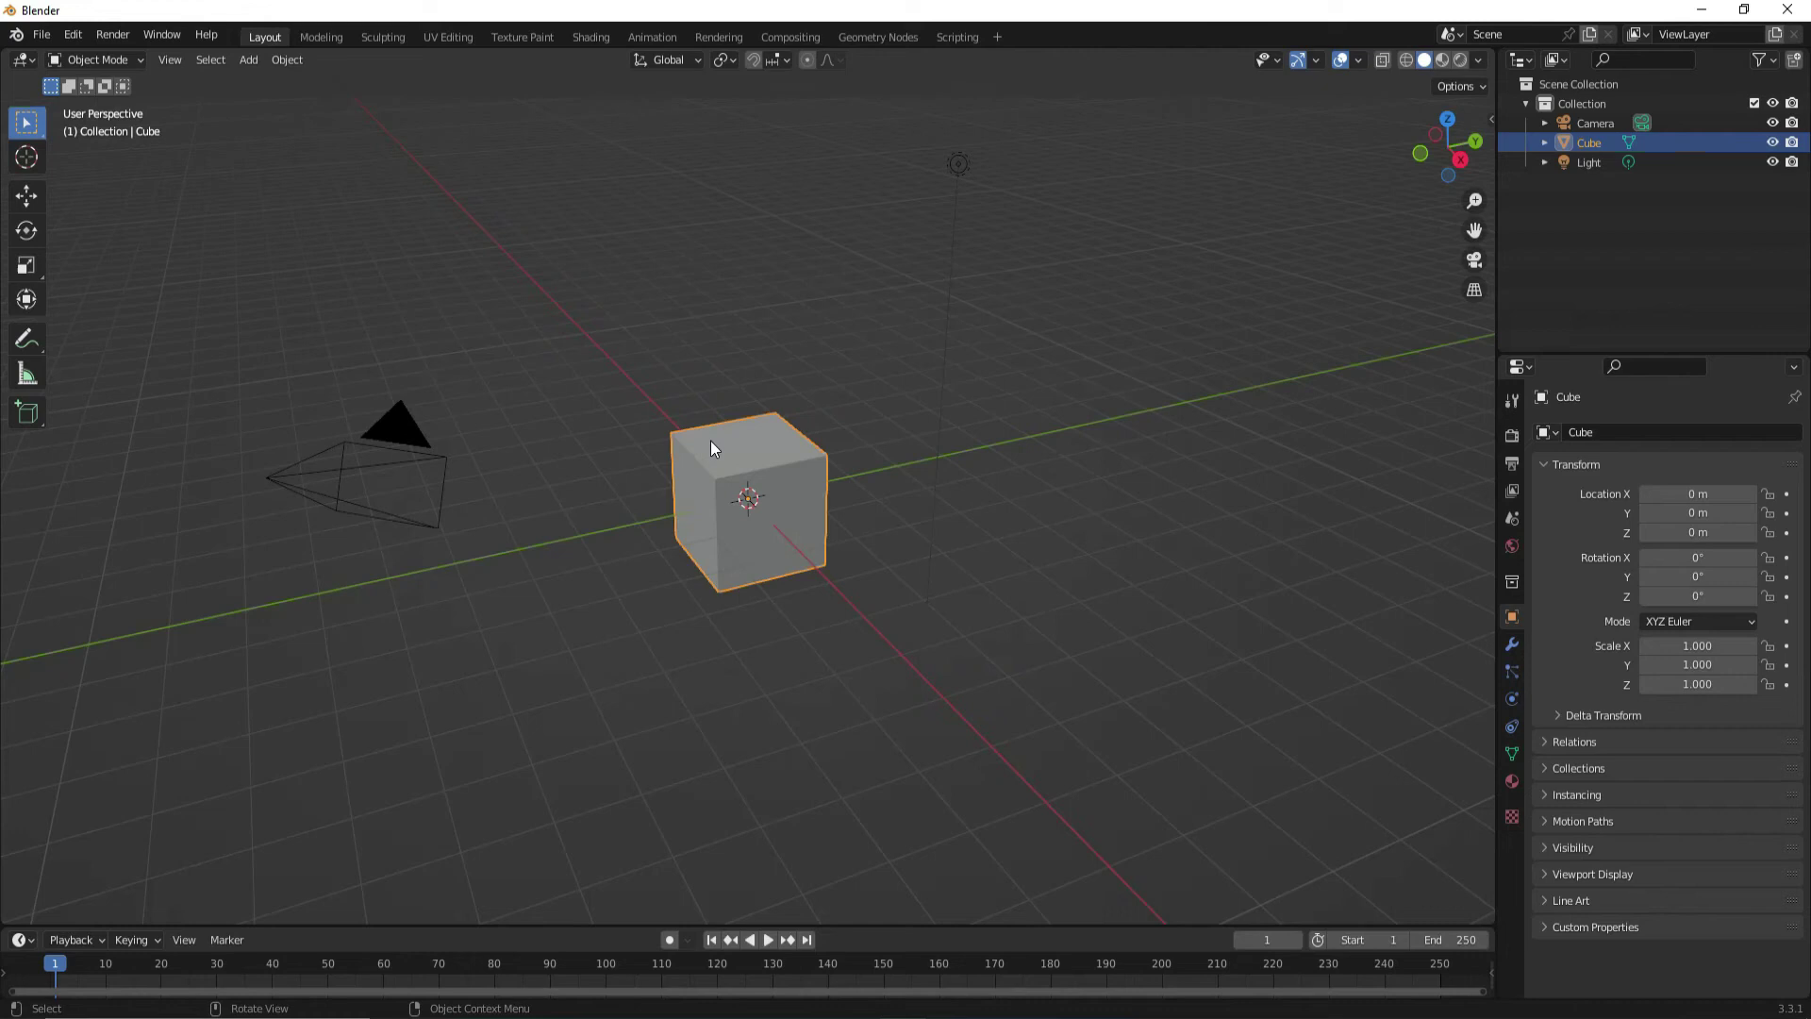
Delete the default cube and add a plane mesh at the origin.
key("Delete")
double_click(252, 70)
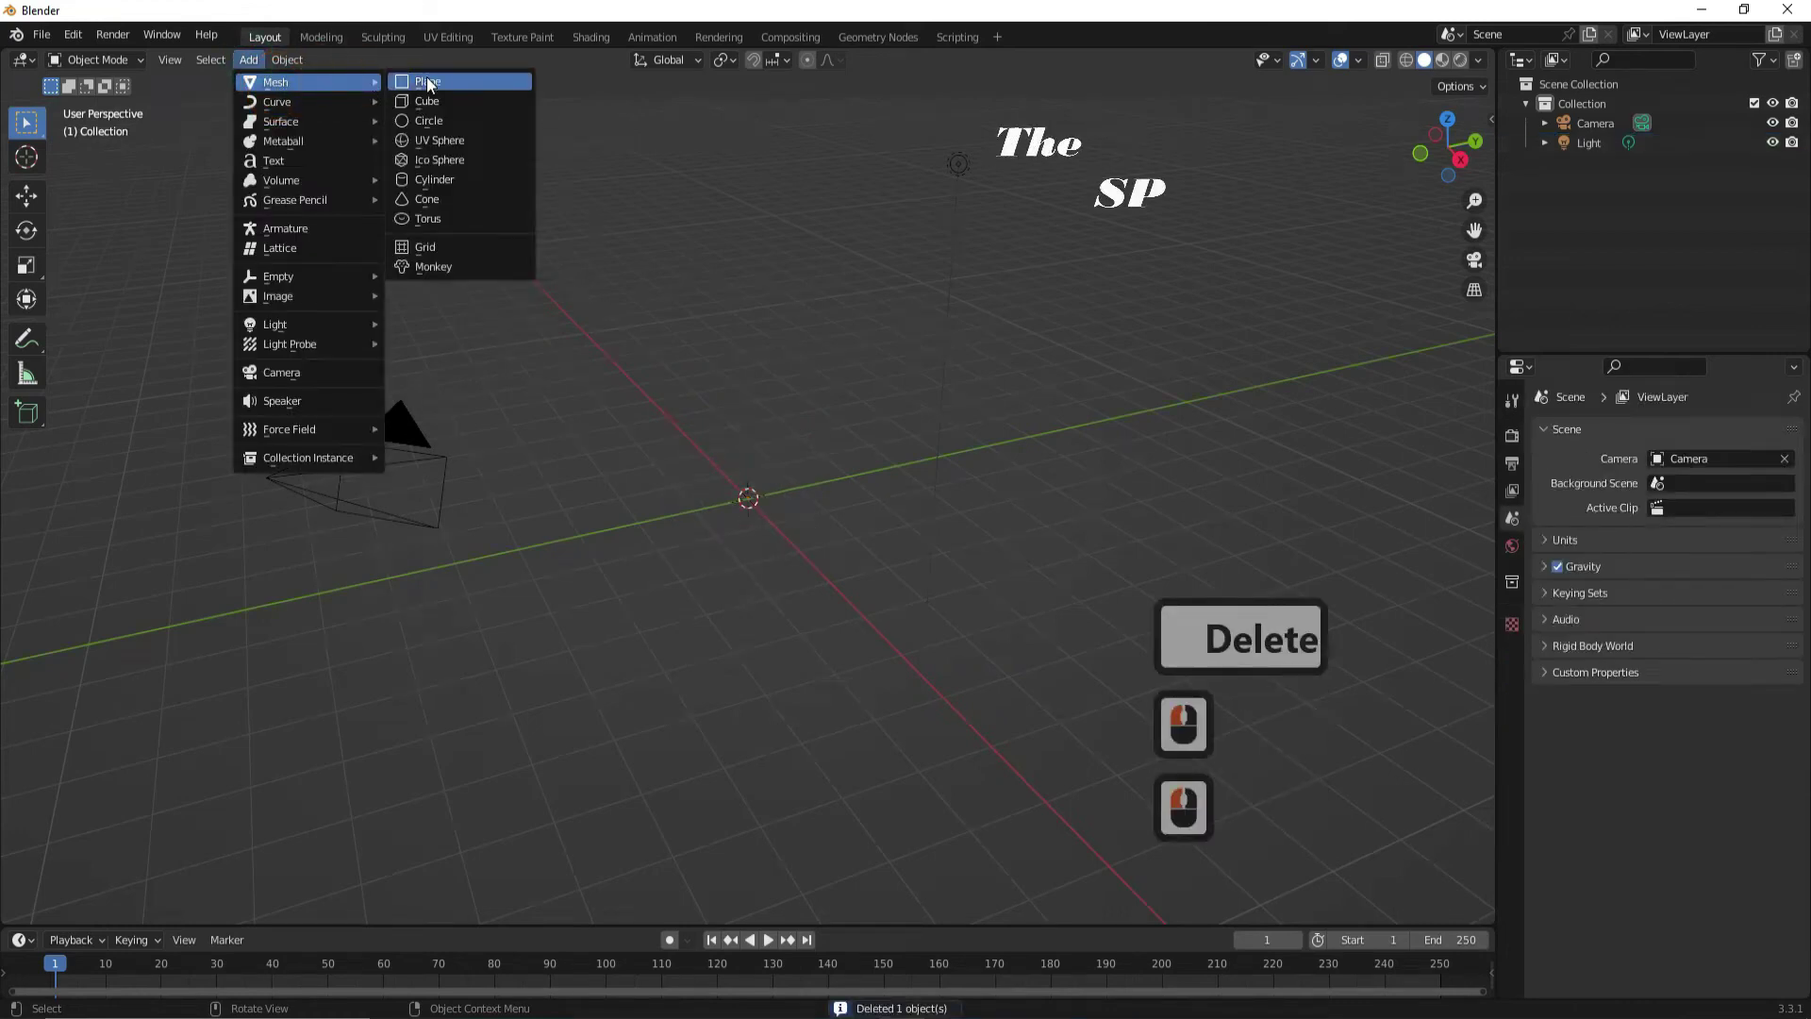
left_click(431, 87)
scroll("up", 3)
scroll("up", 3)
Enter Edit Mode on the plane and bring up Subdivide for a 20-cut grid.
left_click(67, 67)
left_click(85, 107)
right_click(629, 444)
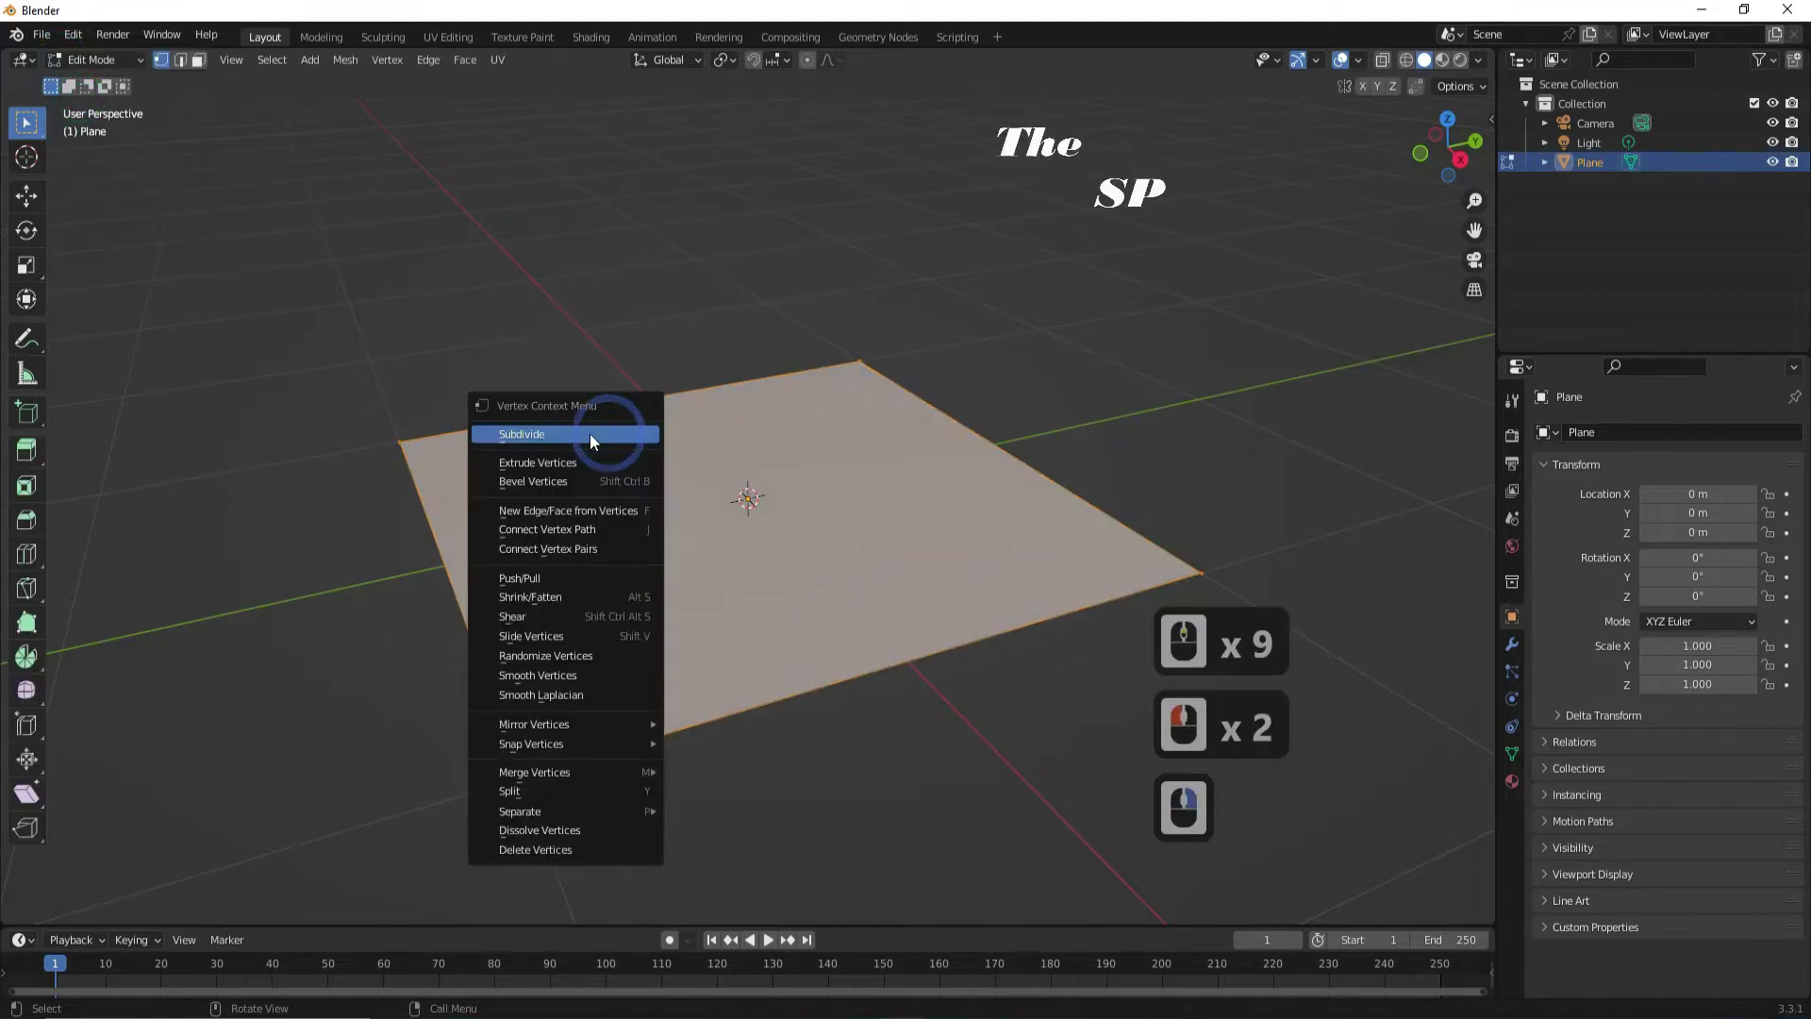
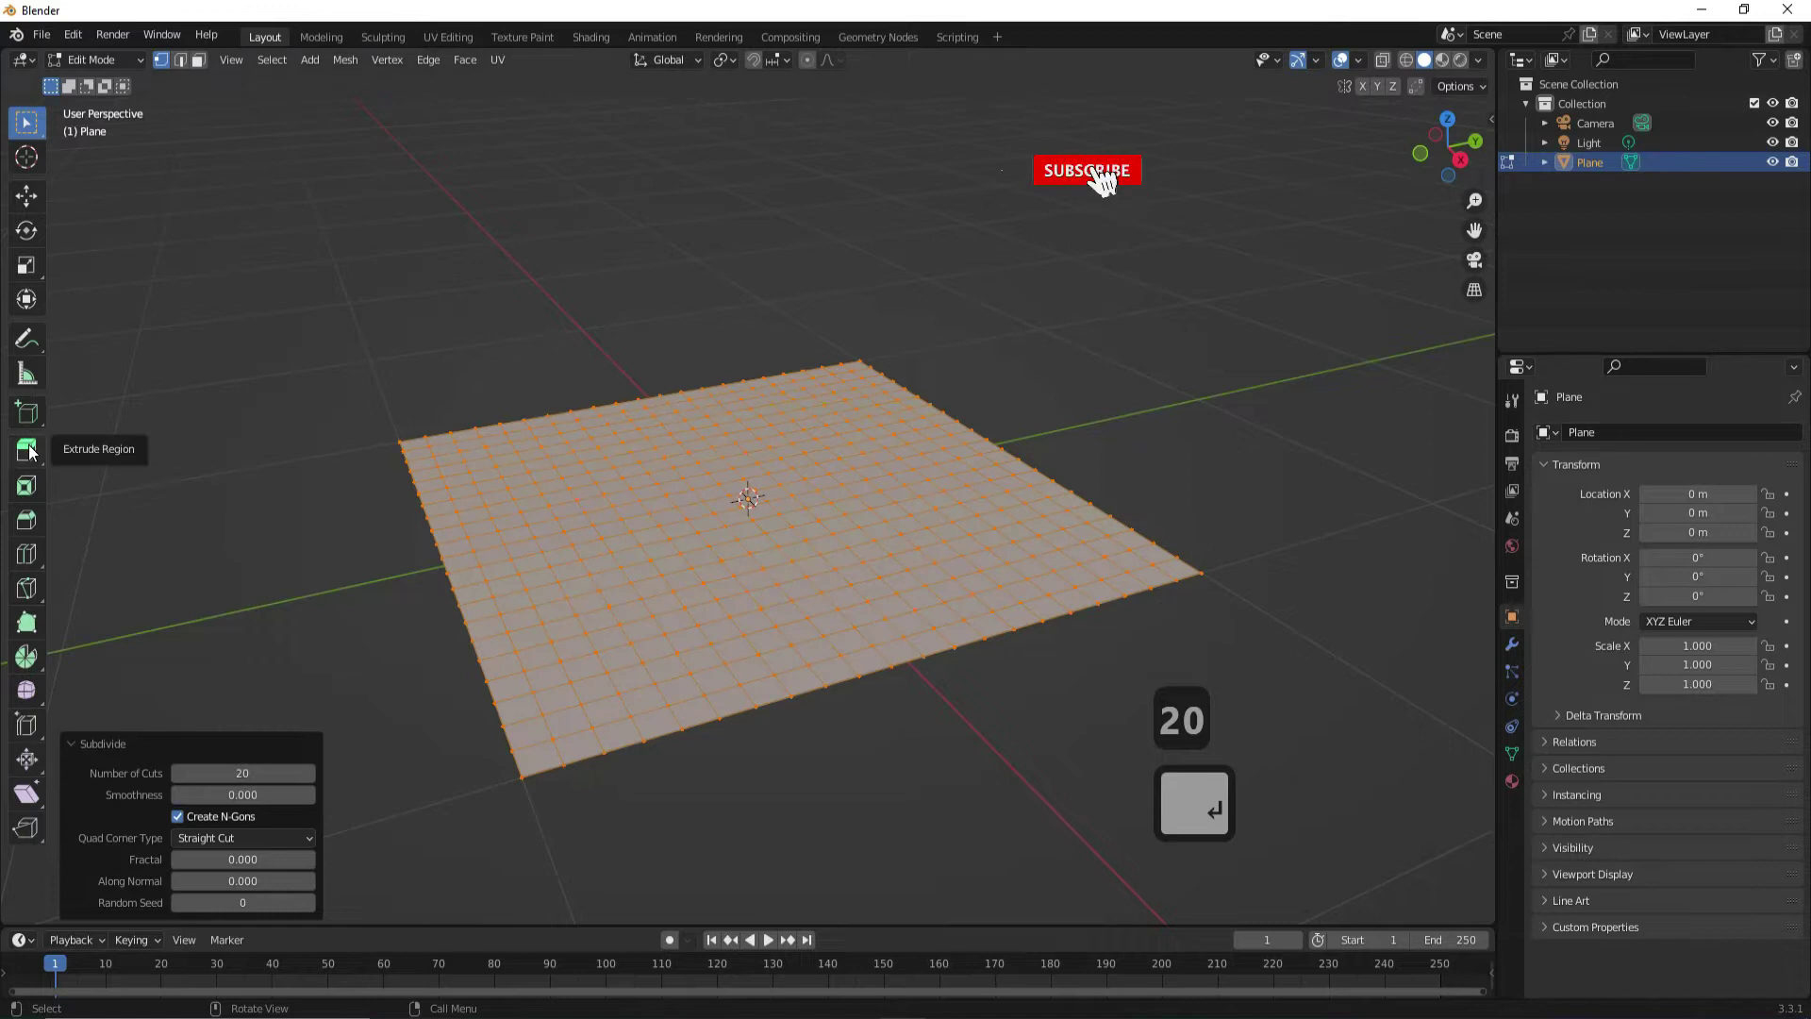
Extrude the grid into a thin slab, loop-cut its sides and scale the loop out to about 1.037.
left_click(66, 453)
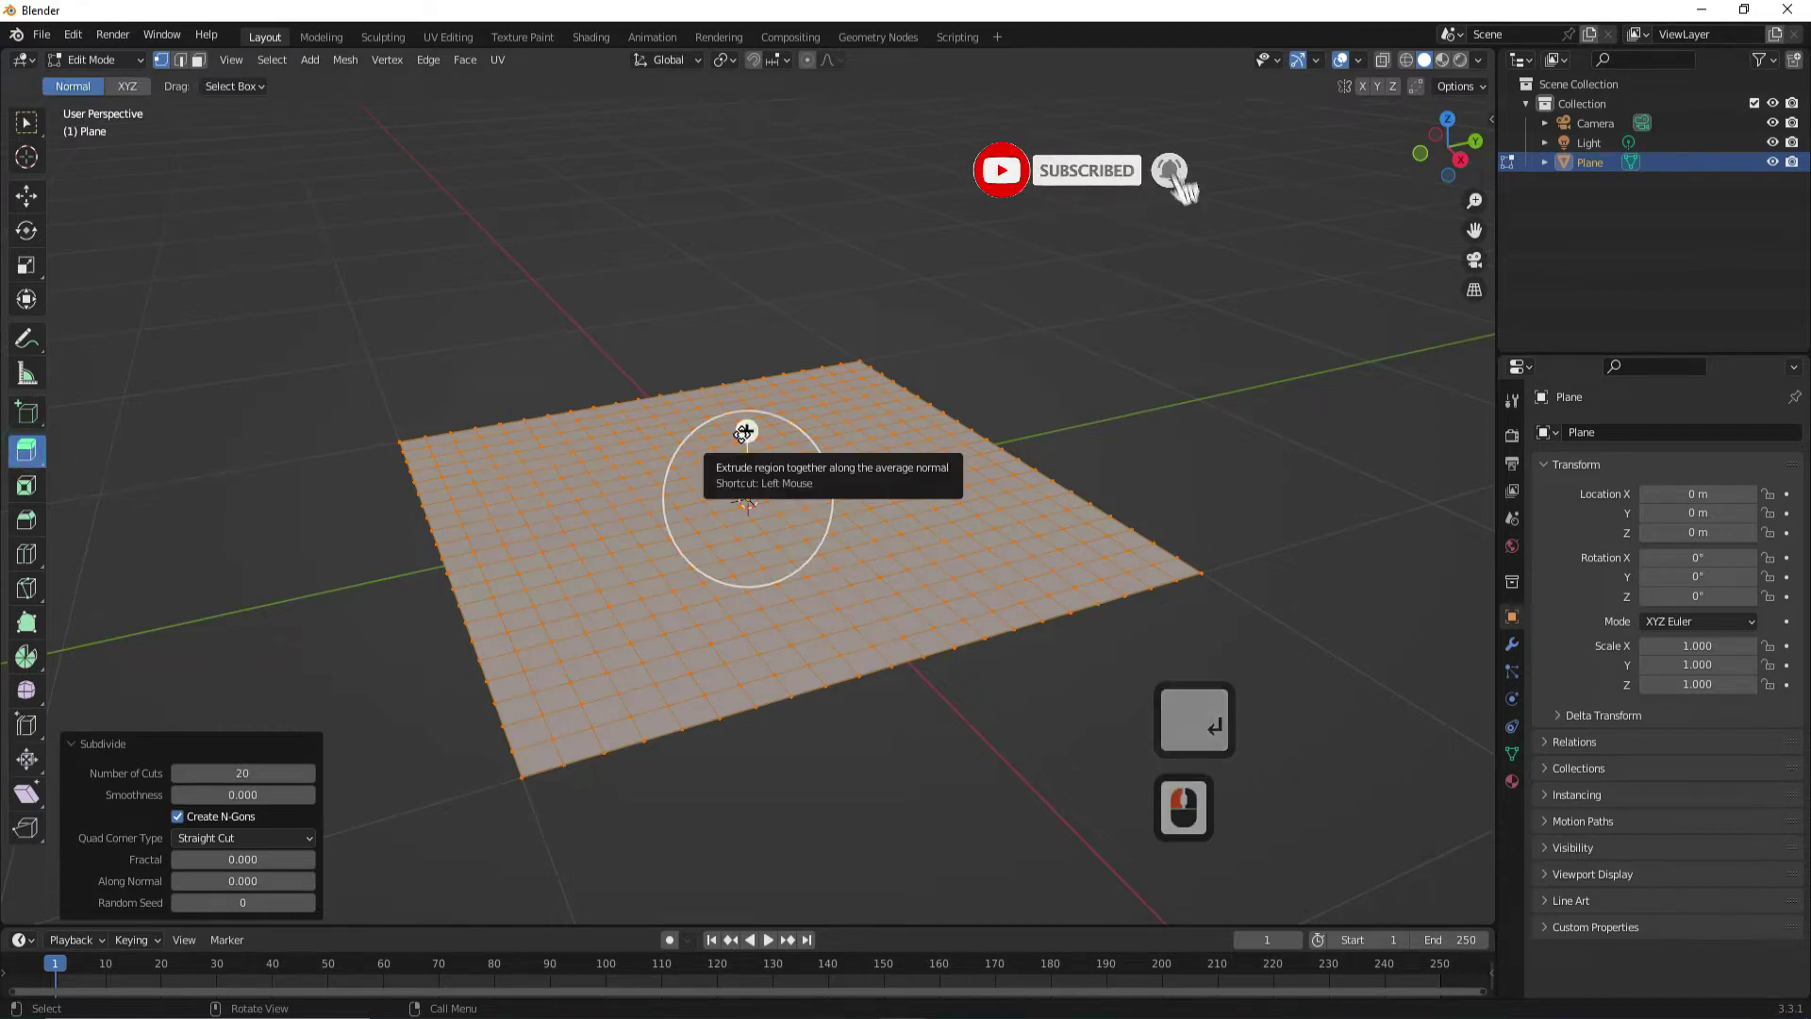
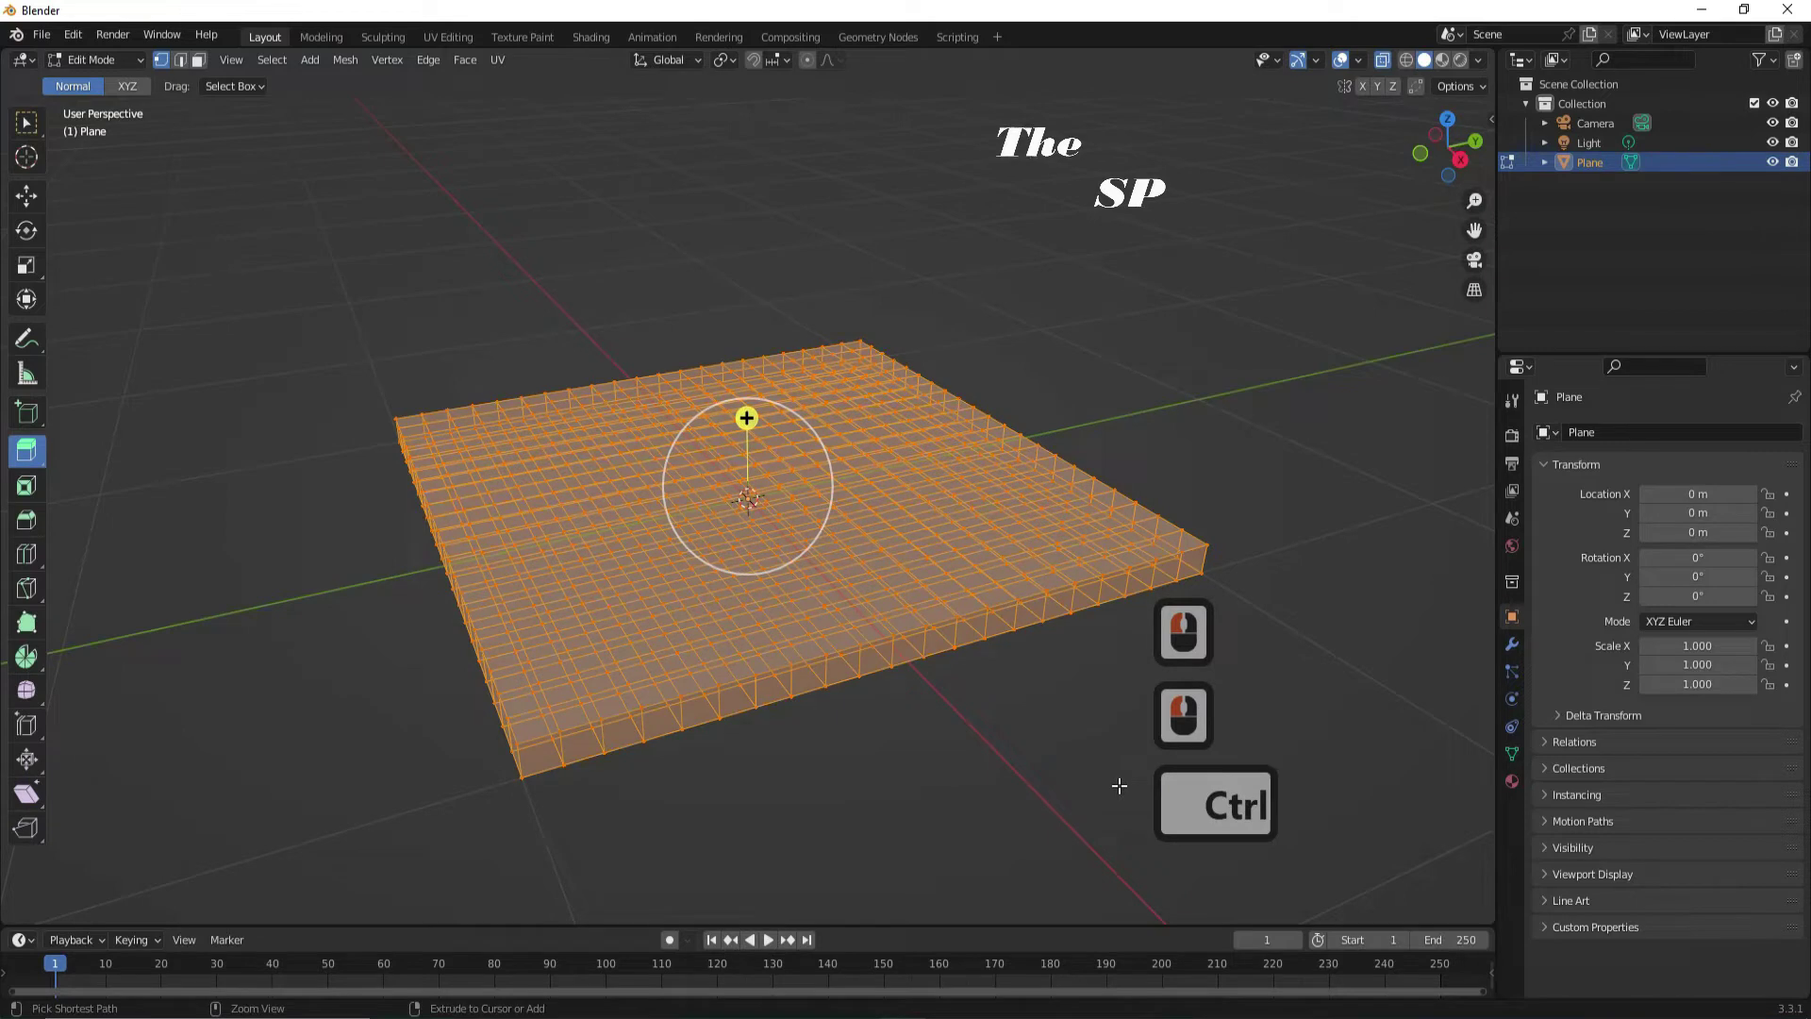
key("ctrl+r")
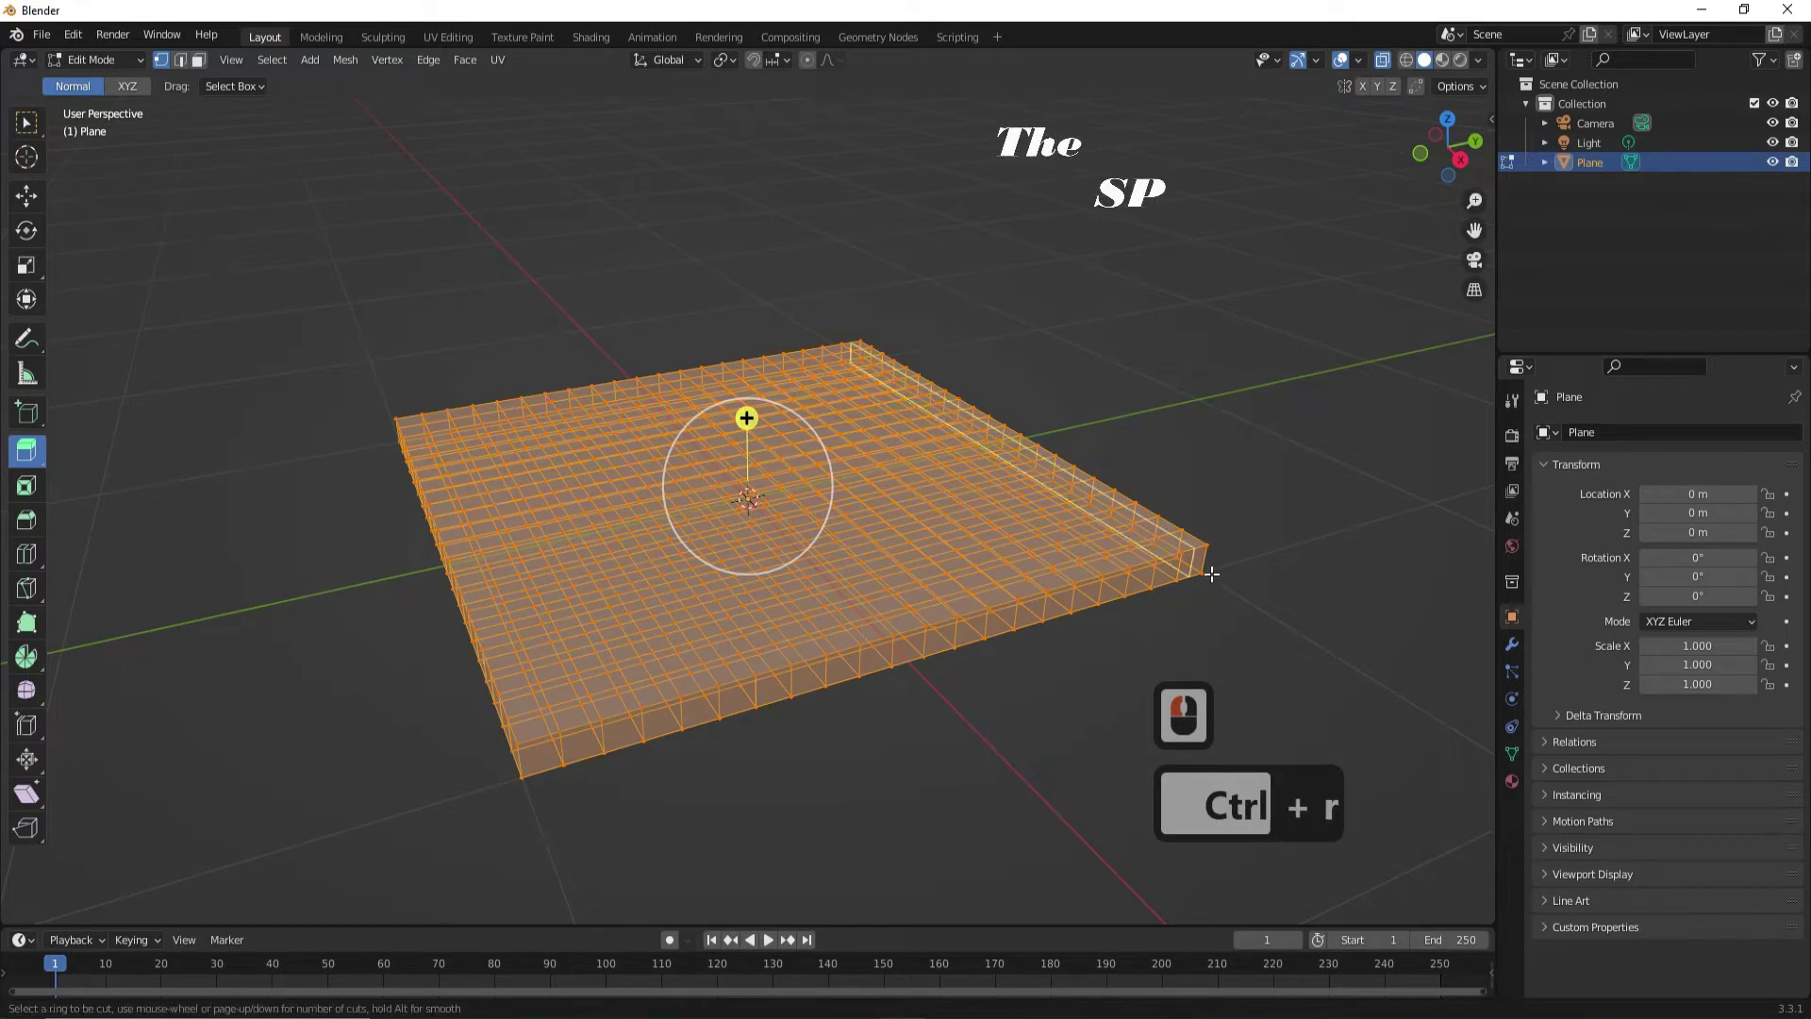
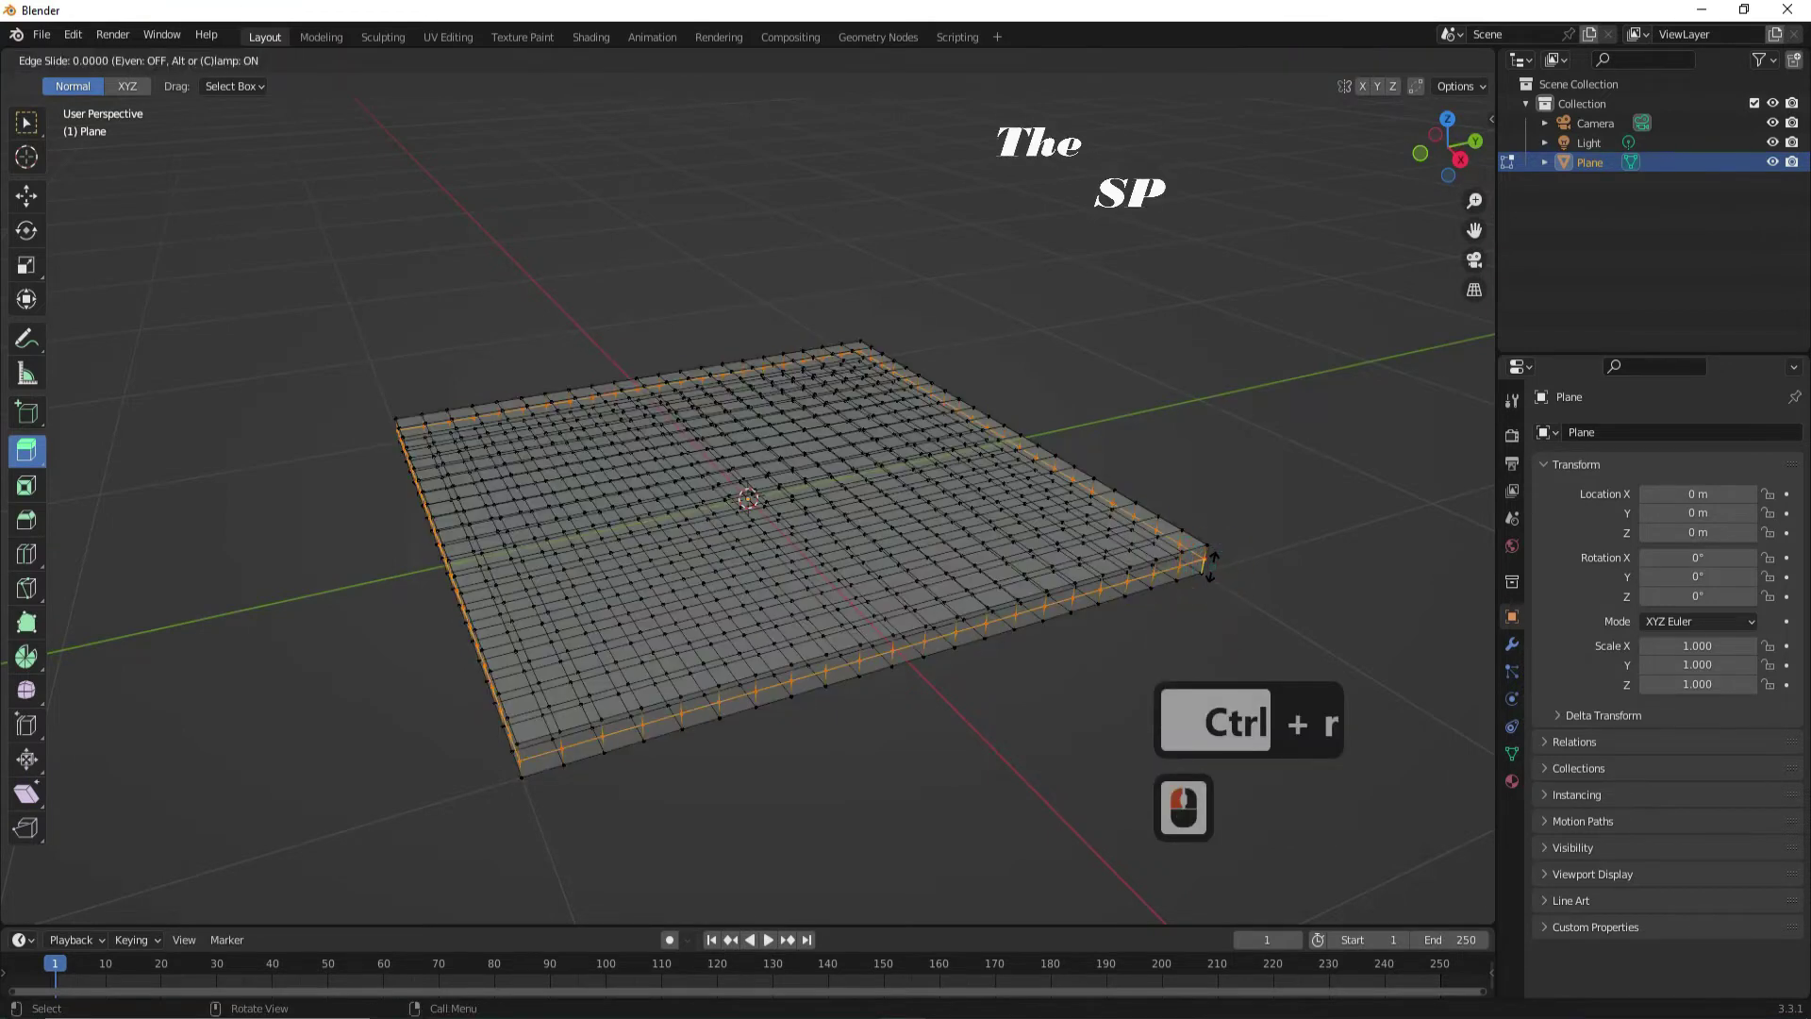
key("s")
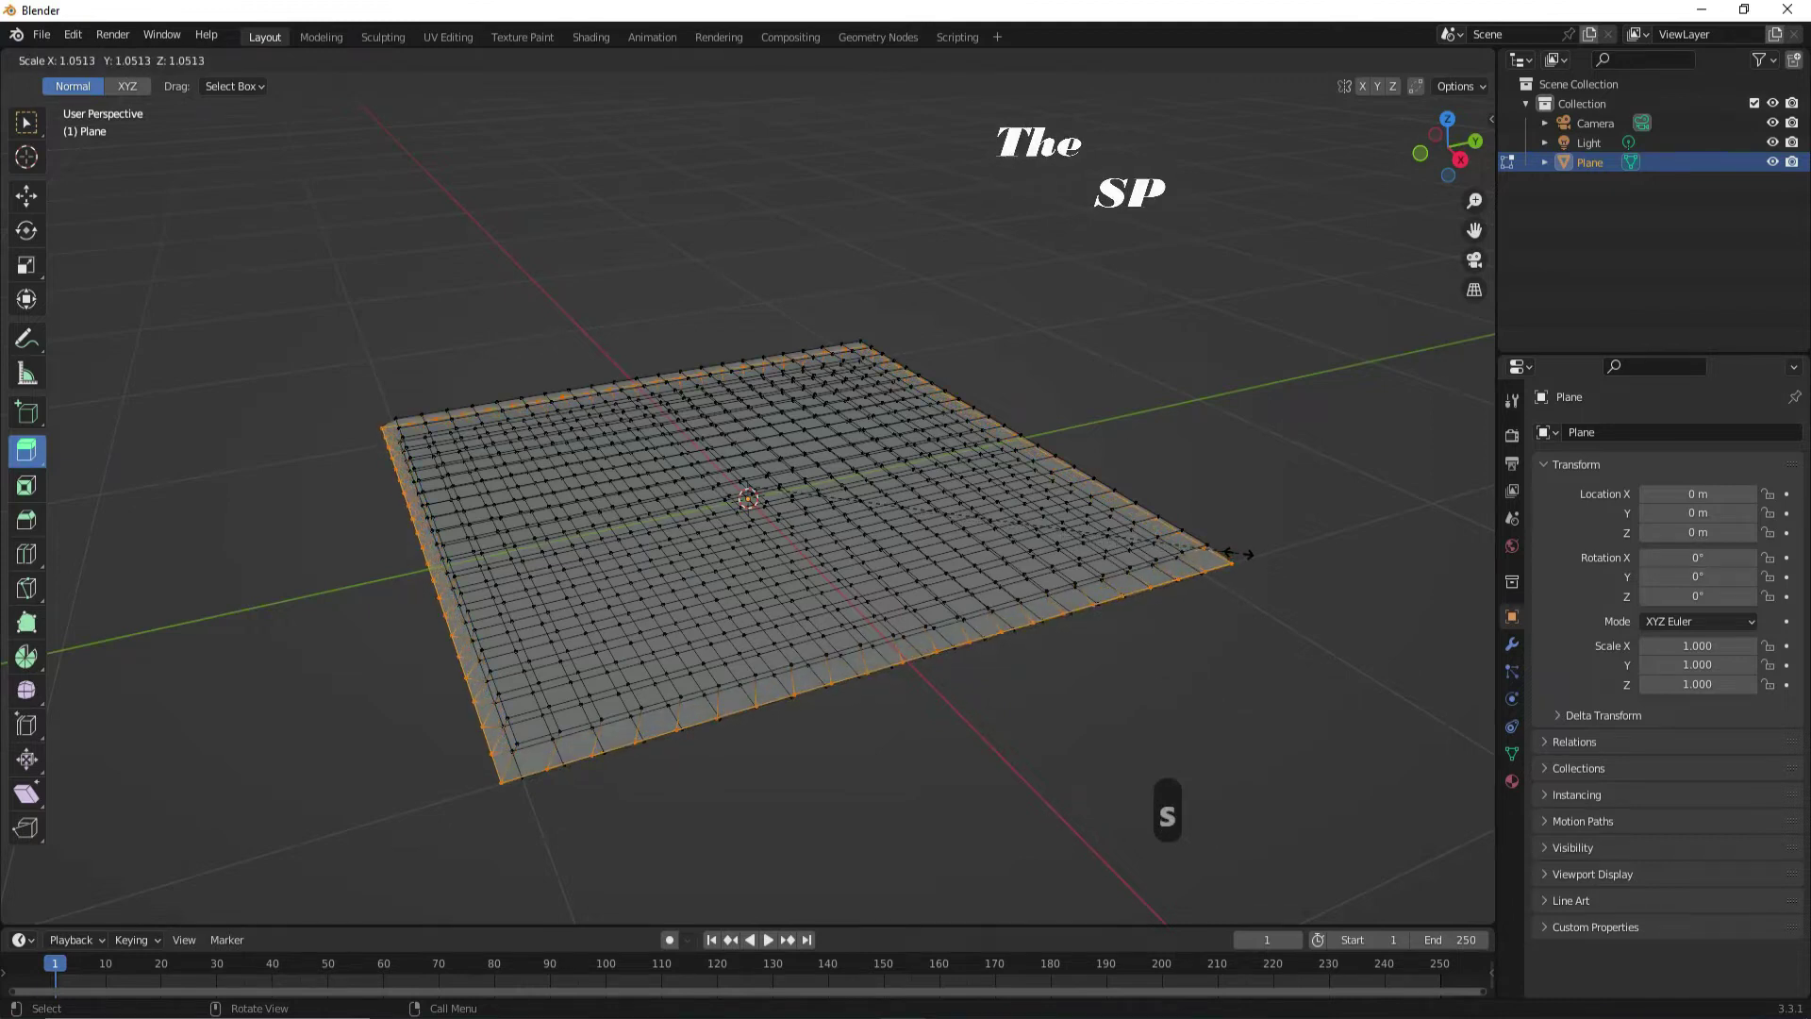
left_click(1237, 554)
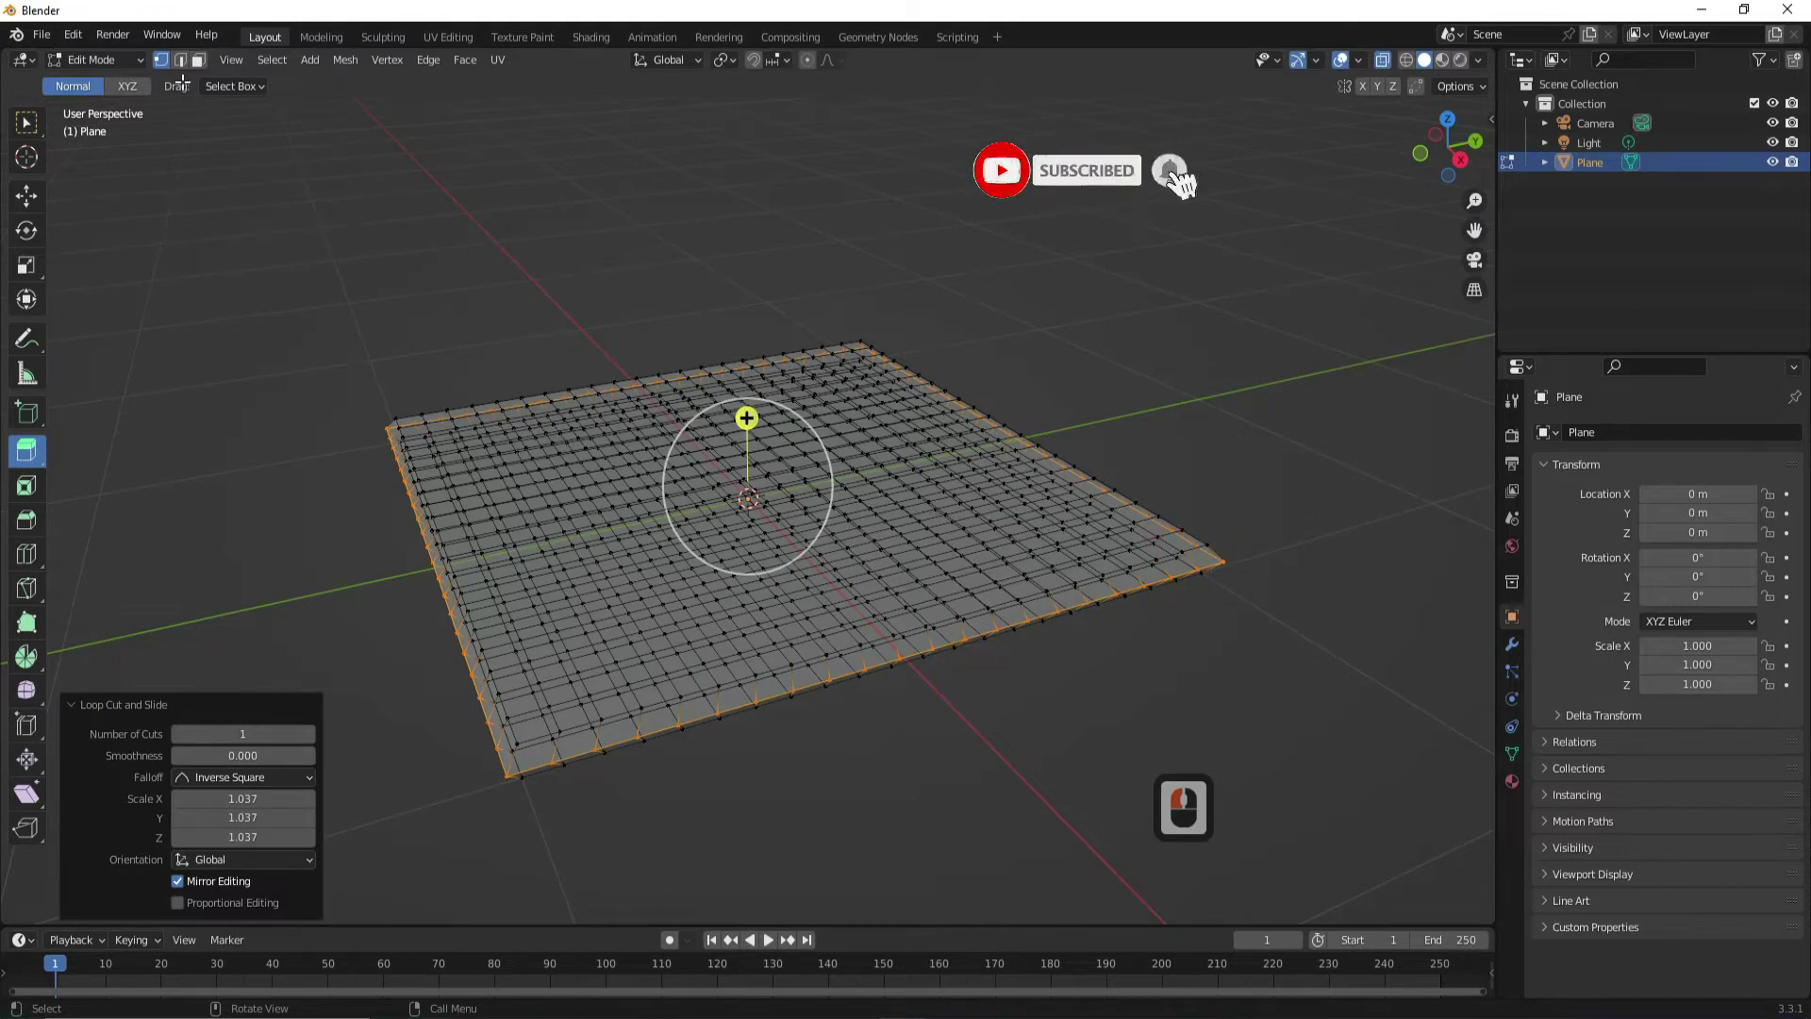
left_click(111, 68)
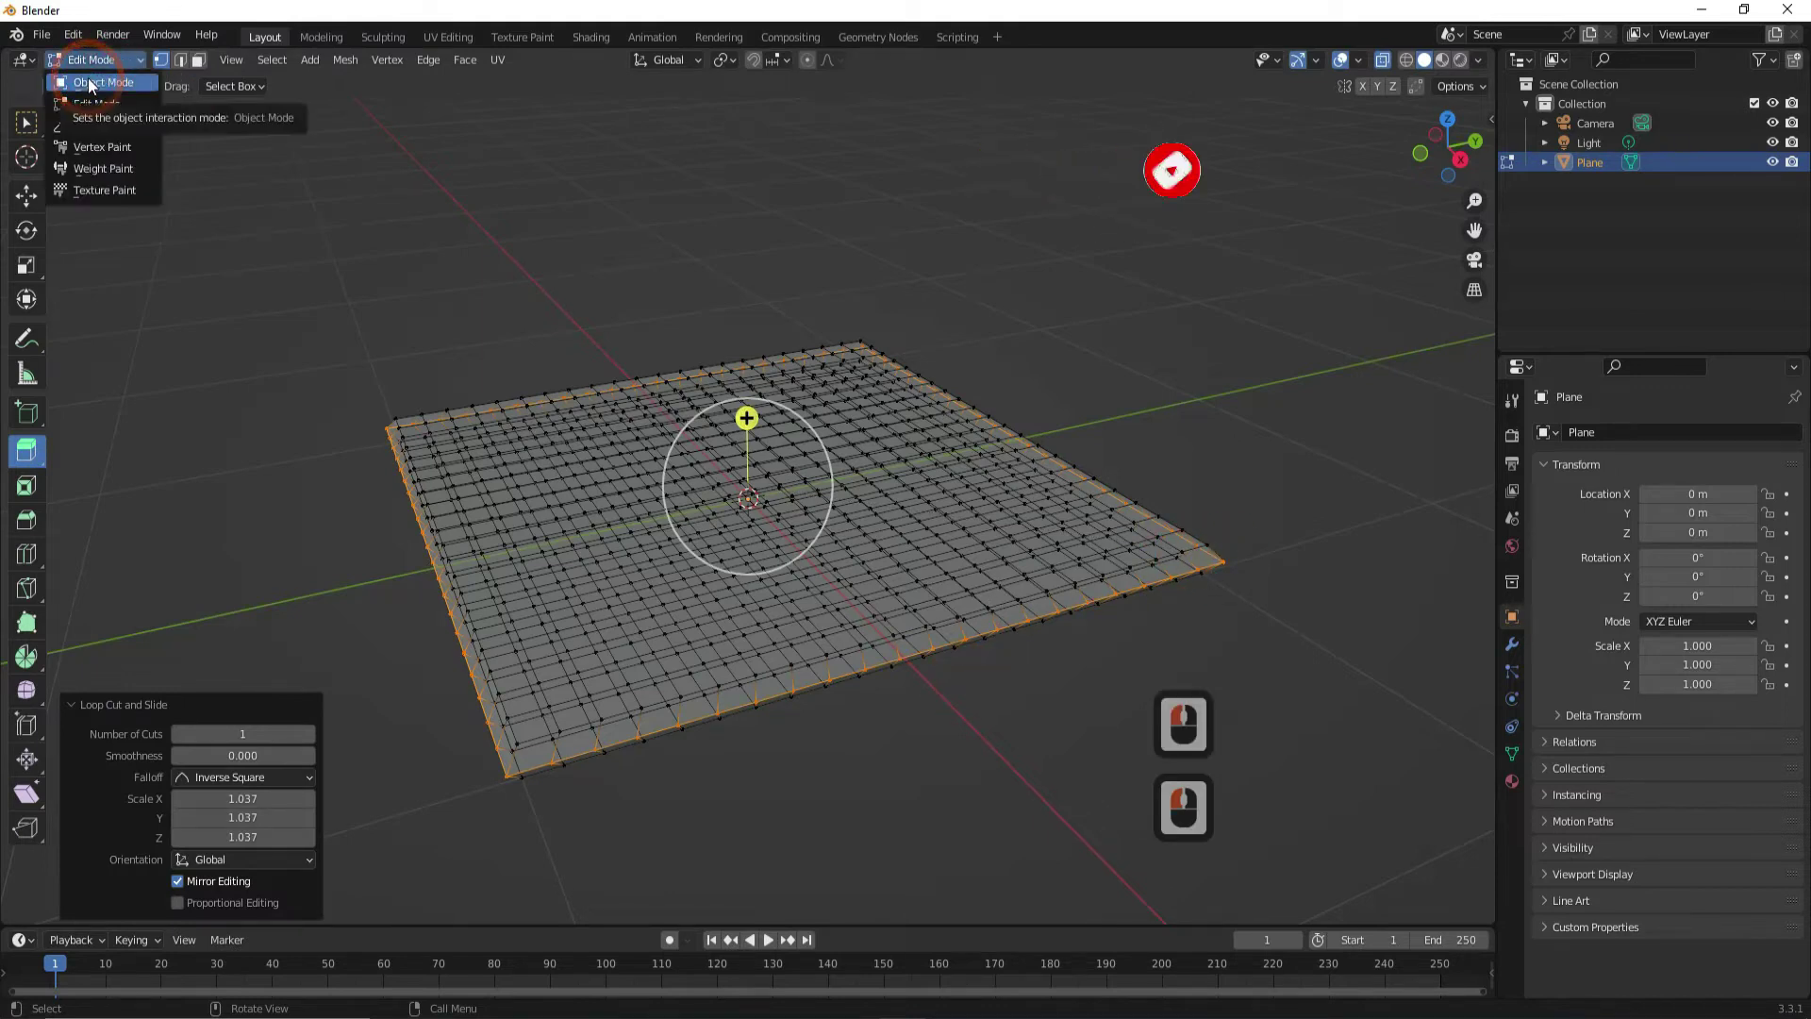
In Object Mode, add a Cloth simulation to the slab with Pressure enabled at 3.
left_click(116, 93)
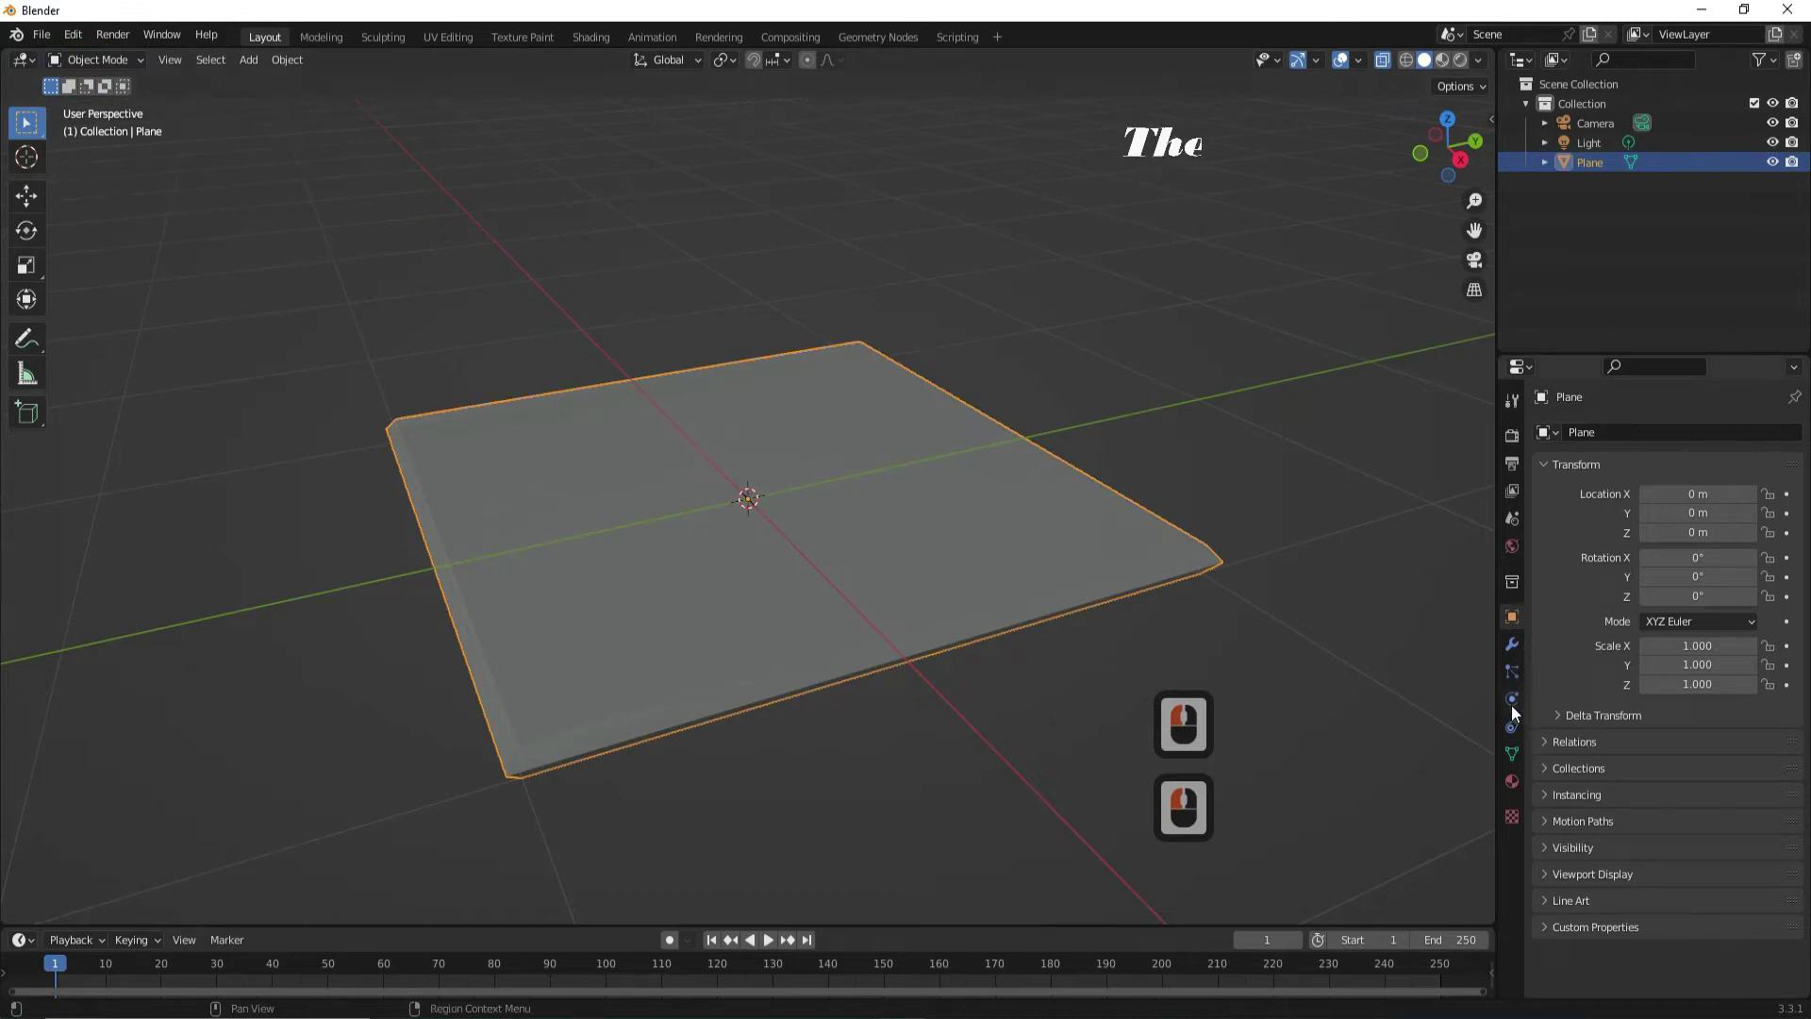
left_click(1518, 715)
left_click(1612, 485)
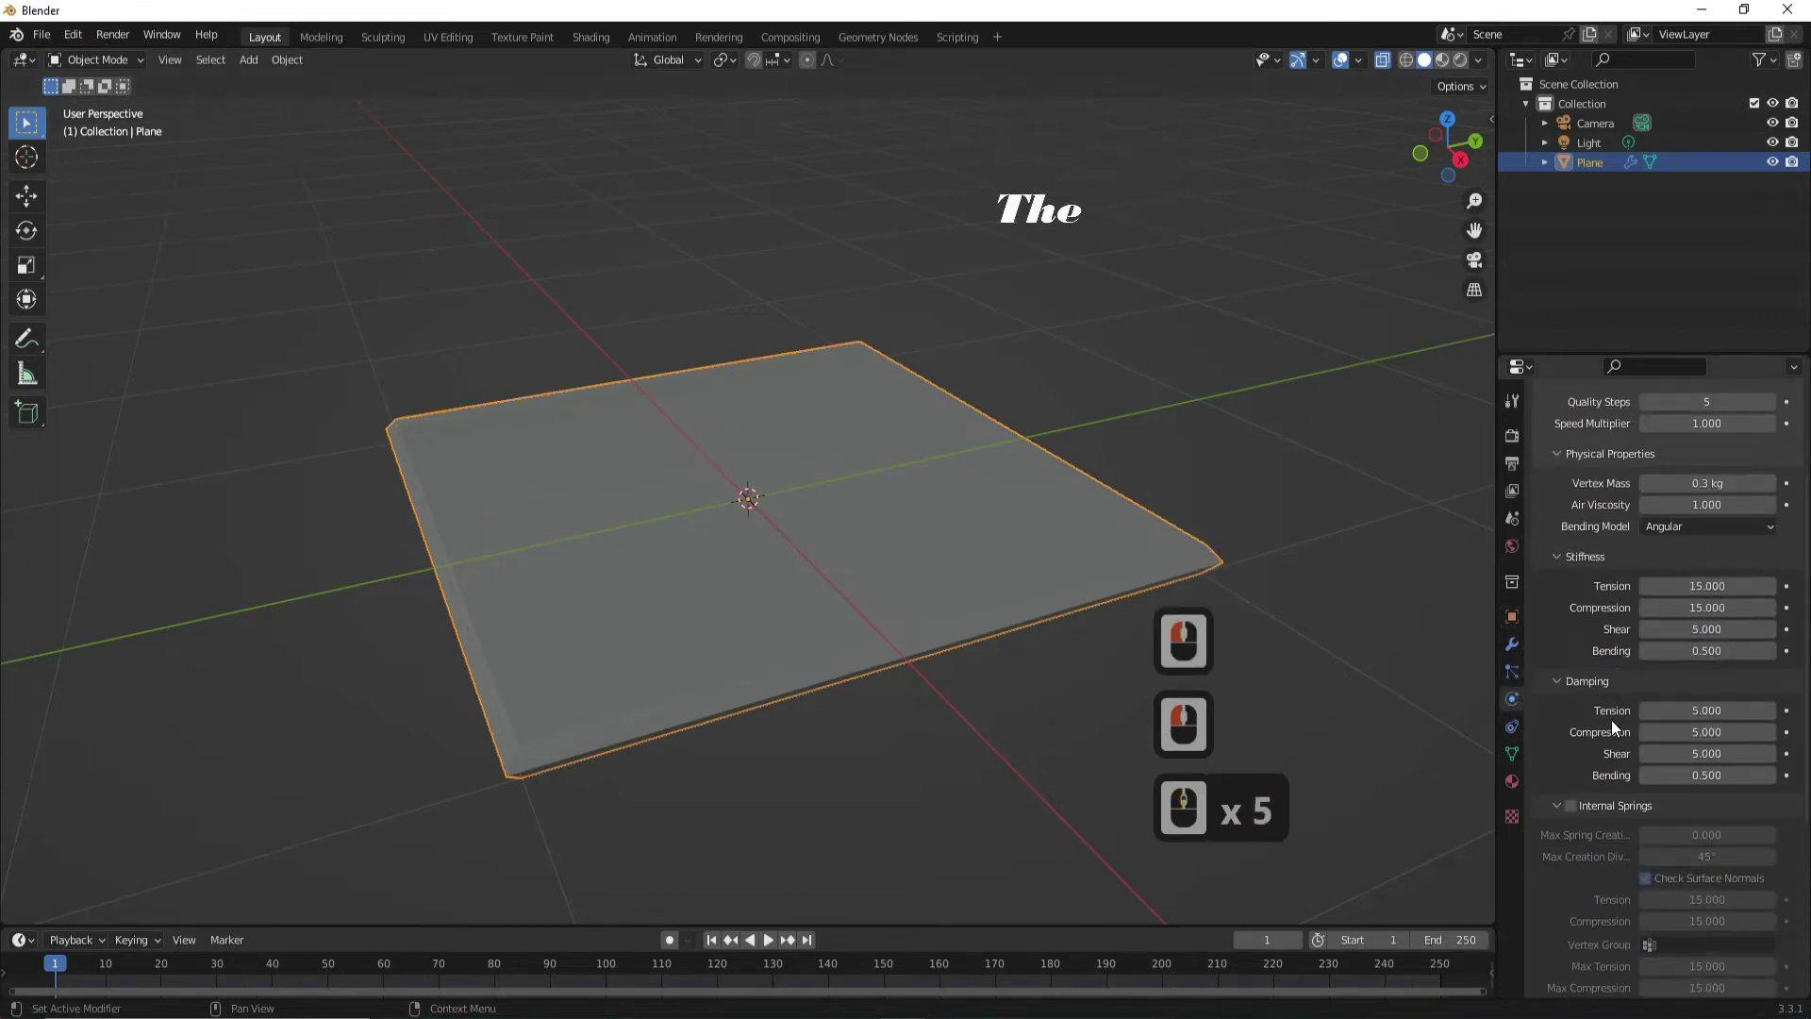
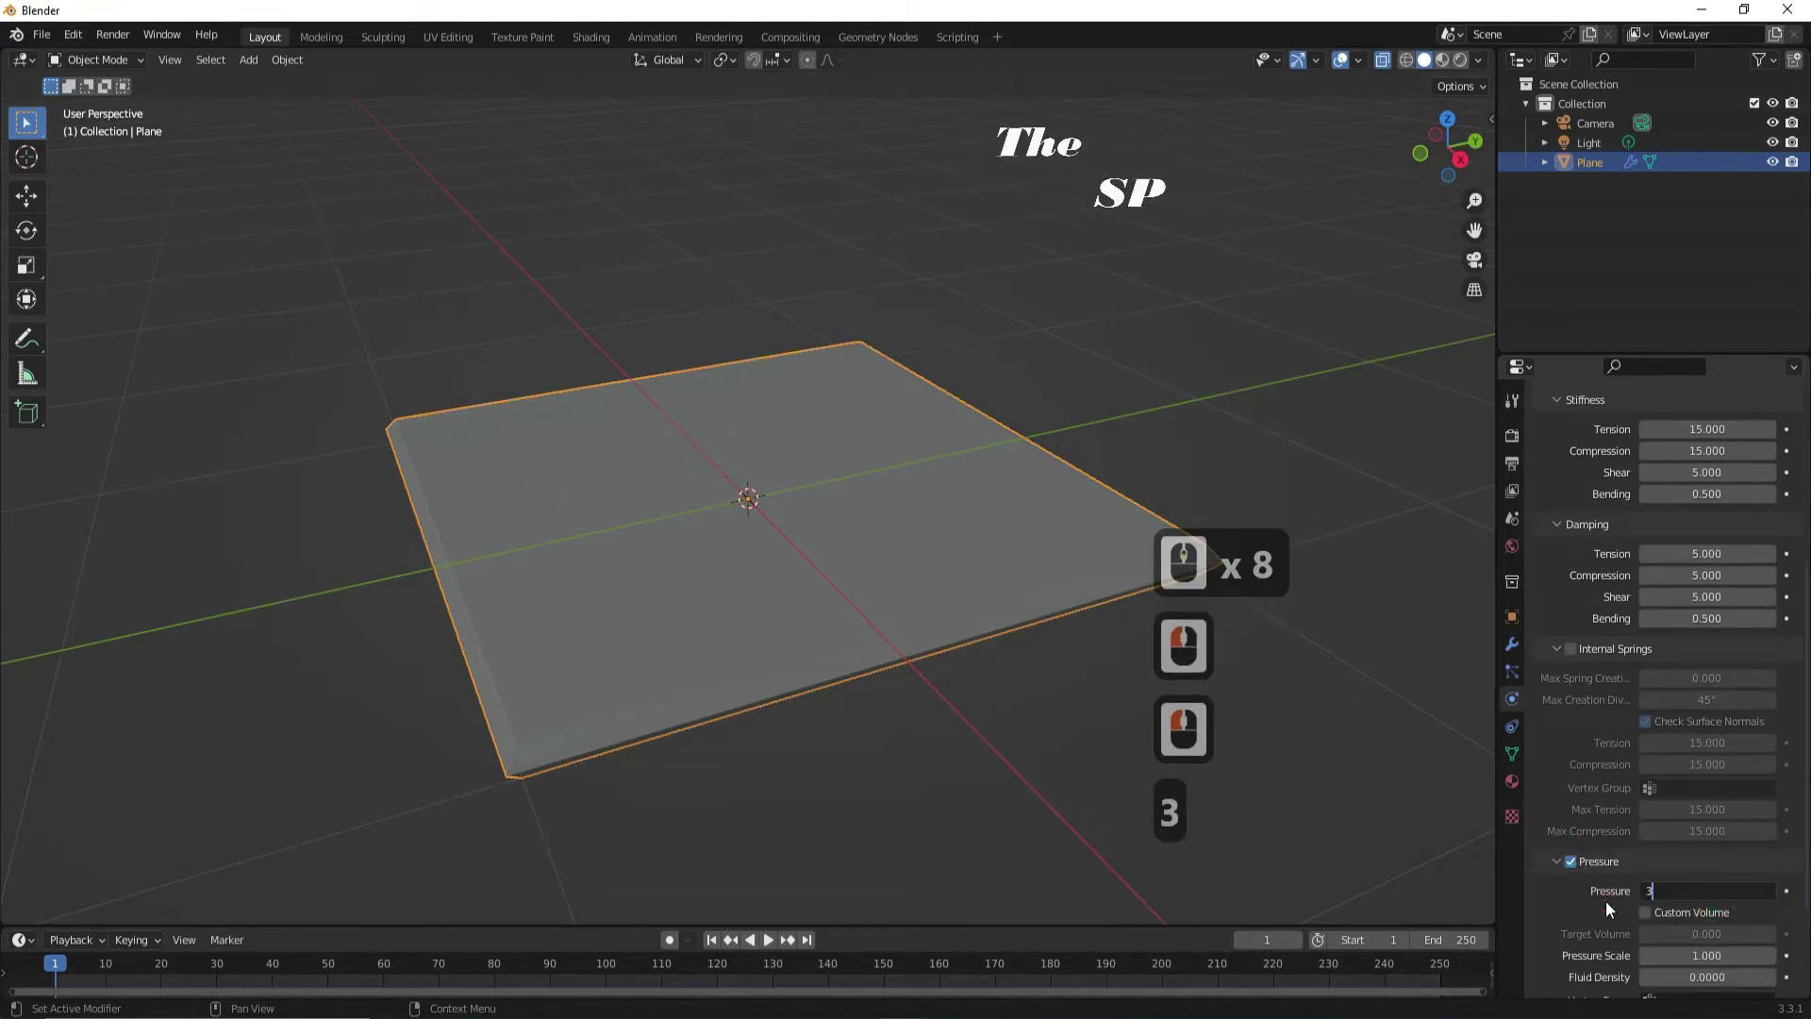
left_click(1601, 901)
Enable cloth Self Collisions and set the Gravity field weight to 0.
left_click(1568, 936)
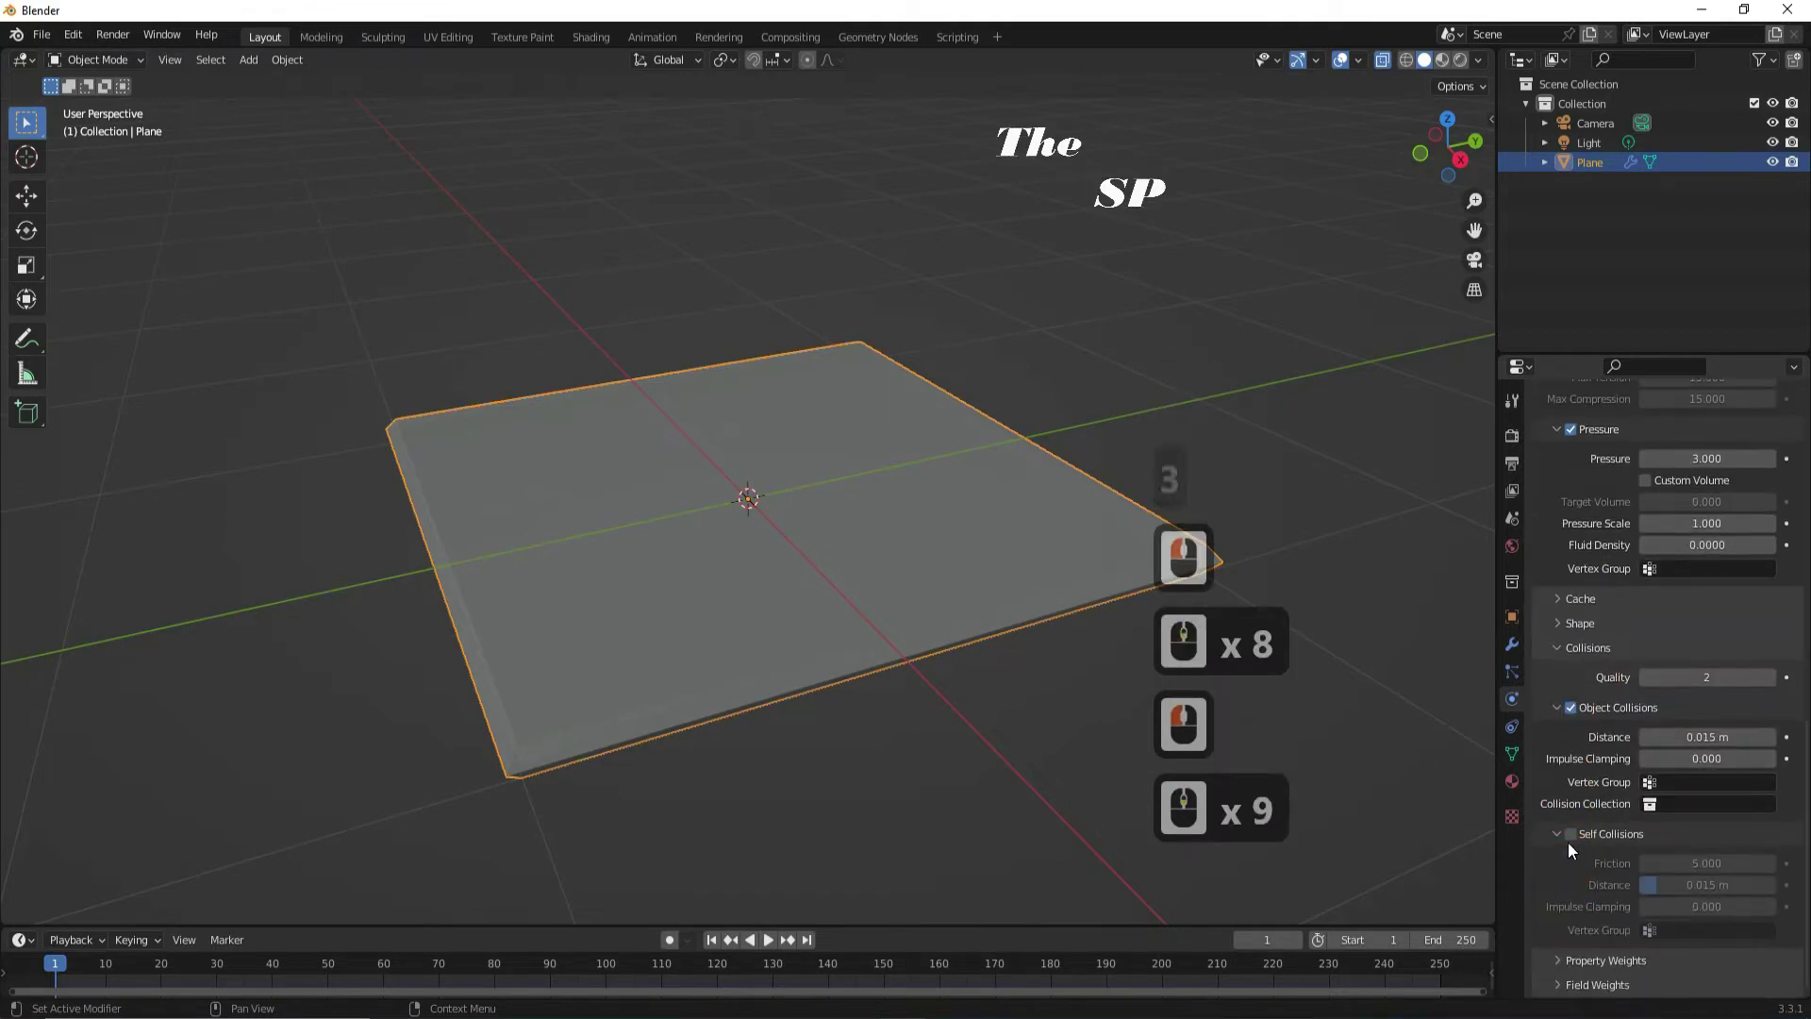
left_click(1575, 838)
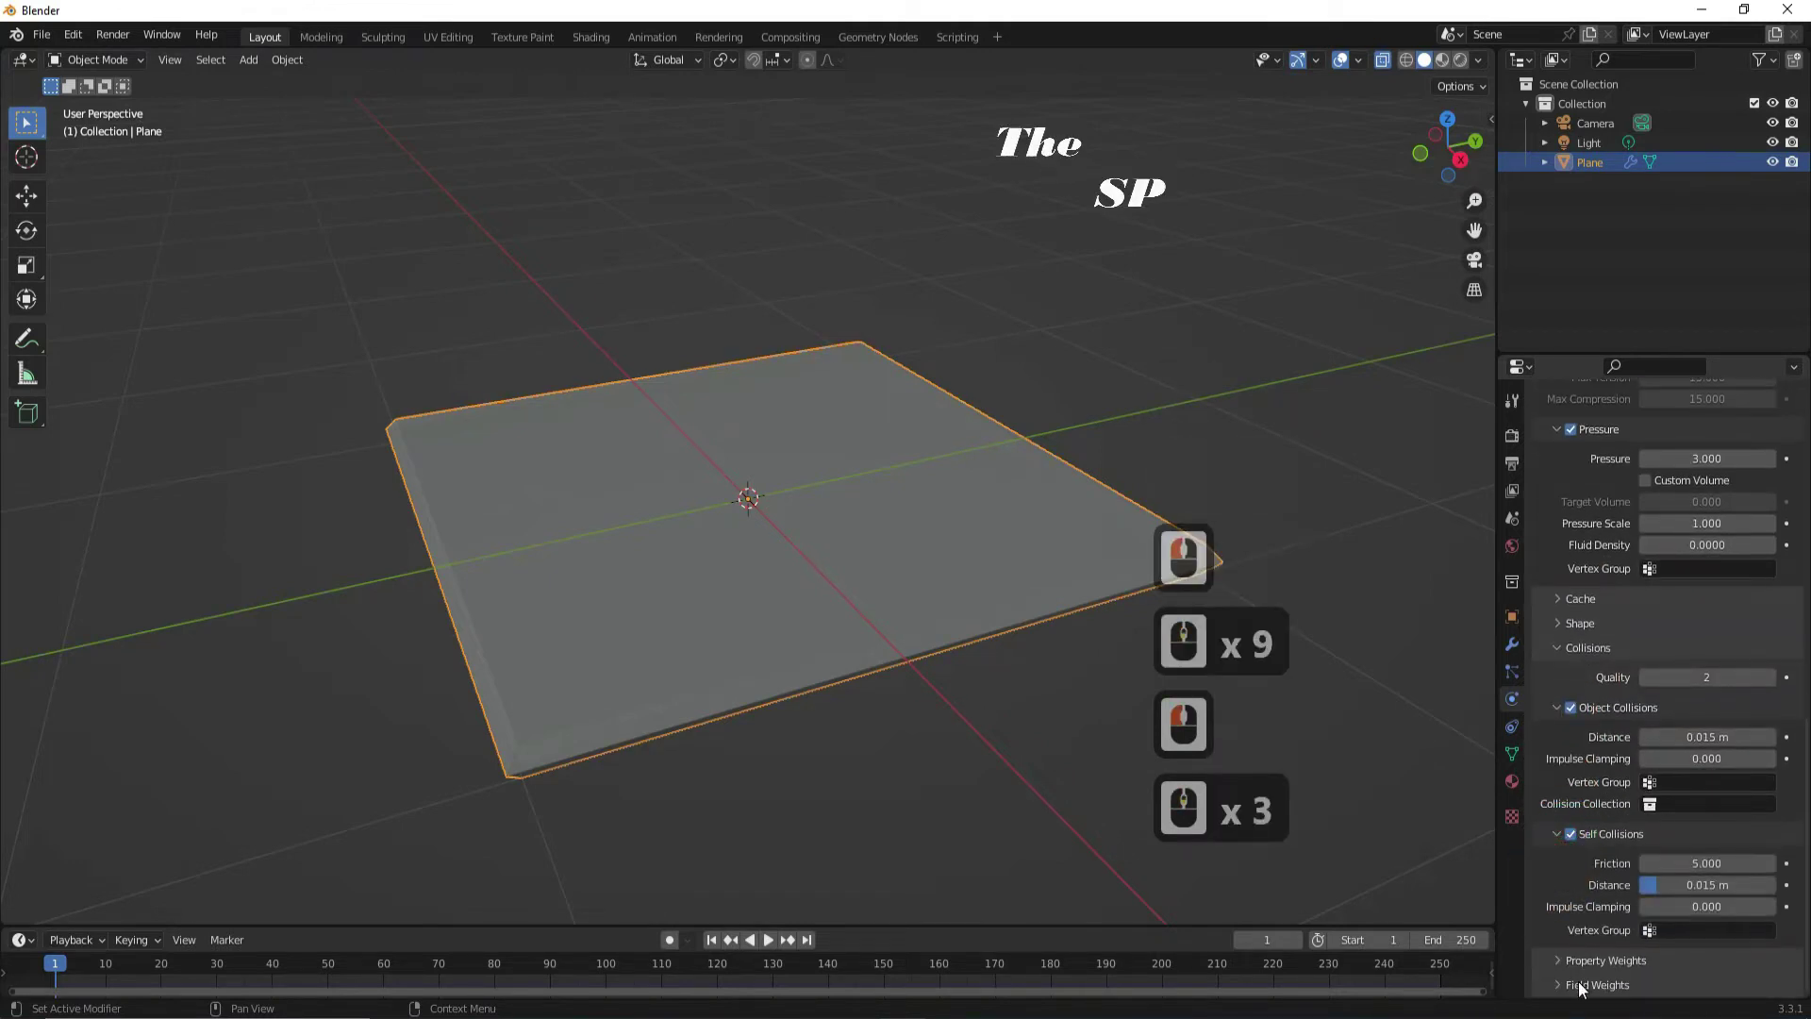
left_click(1583, 990)
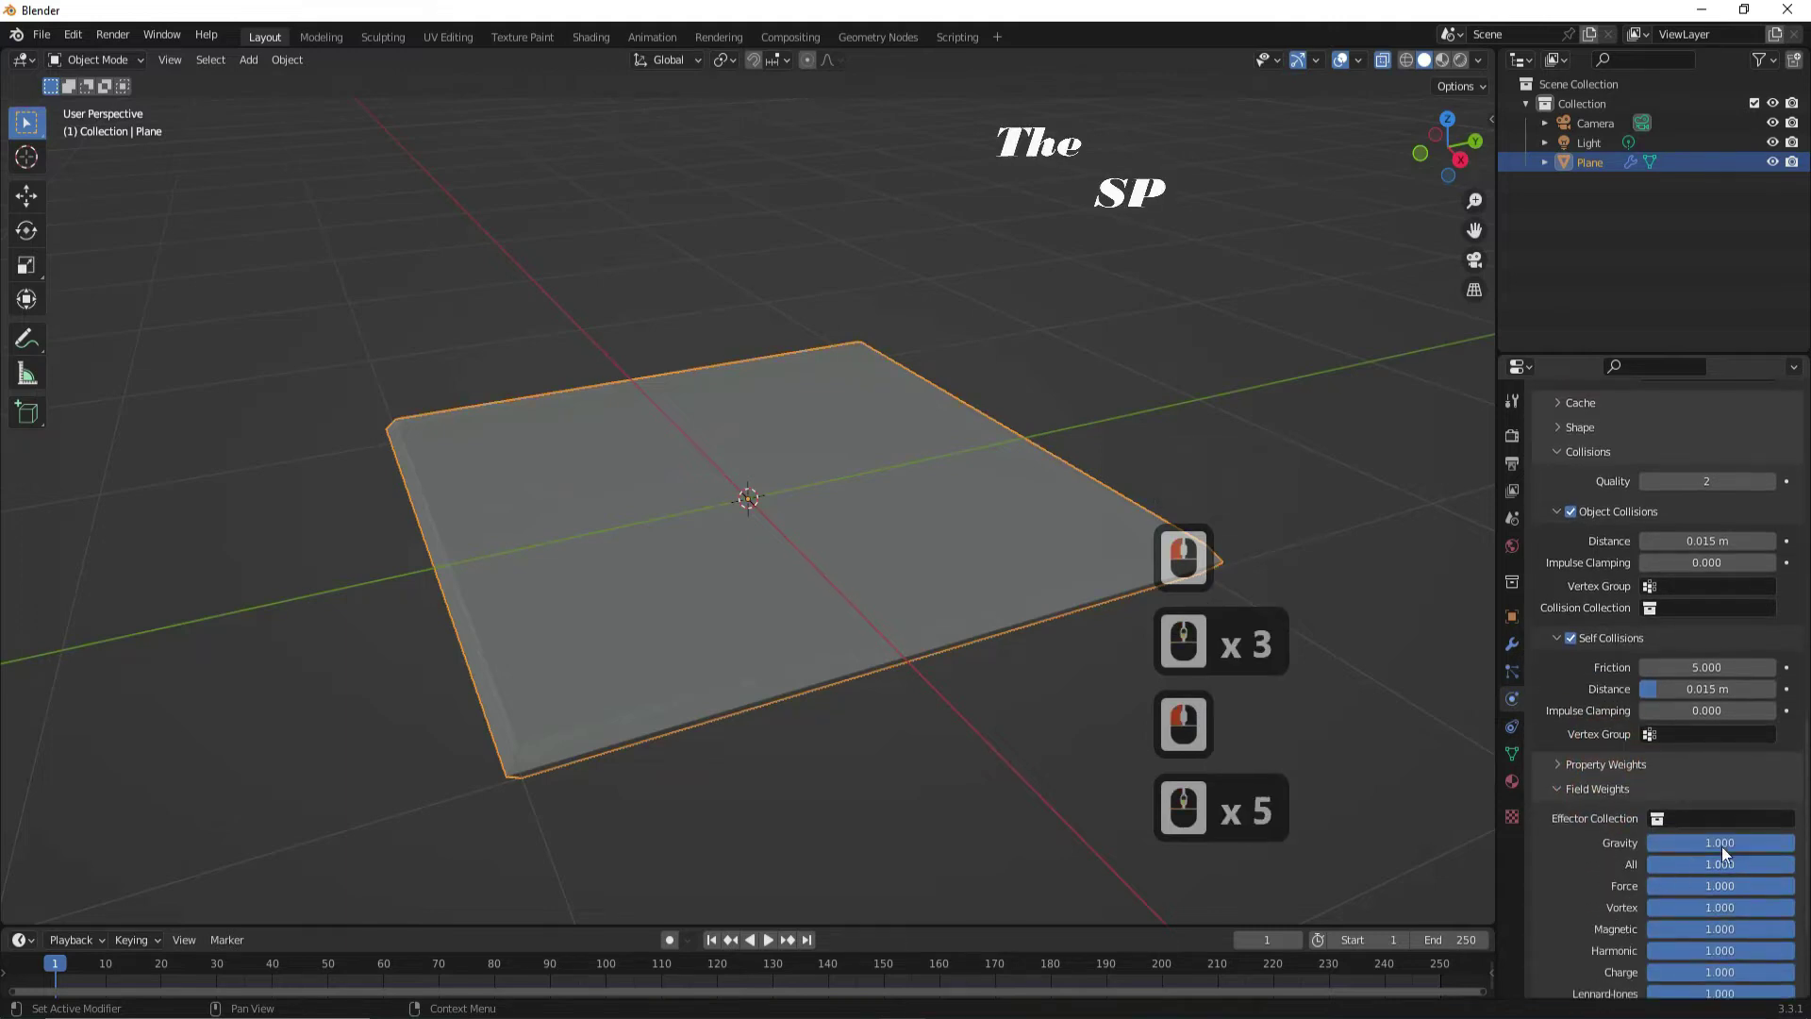
left_click(1651, 852)
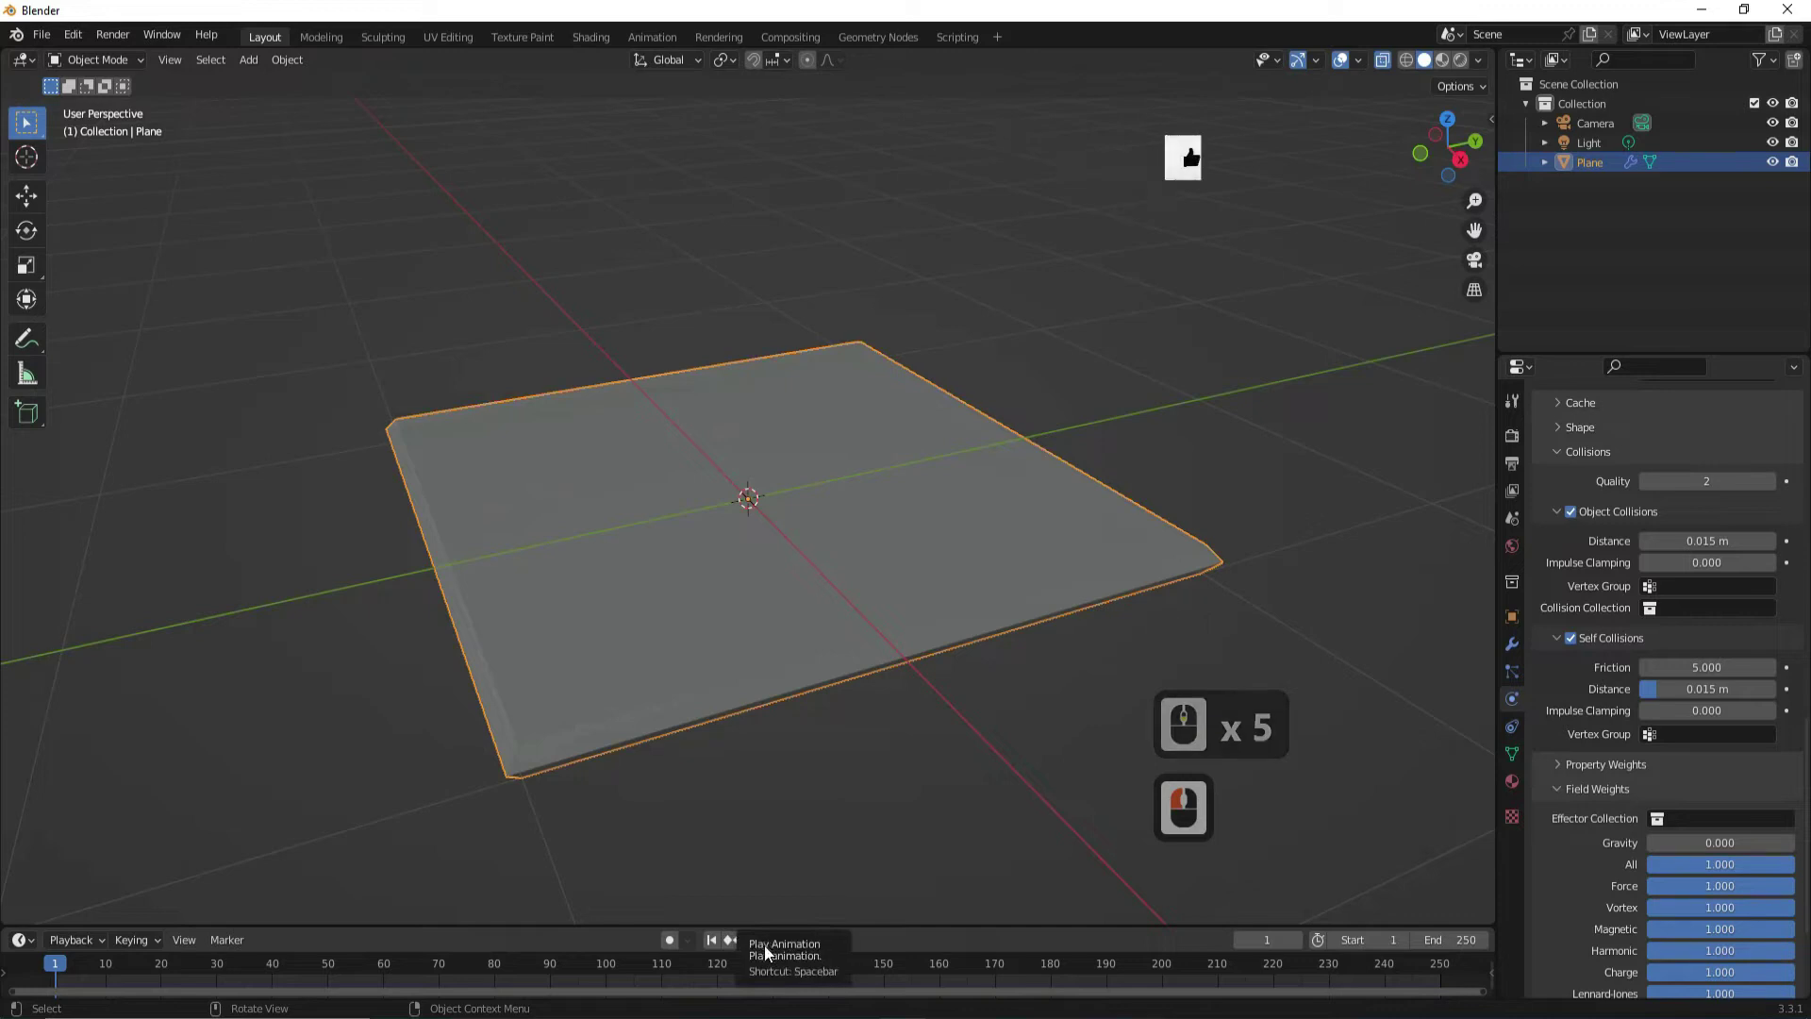
Run the cloth simulation to frame 155 and shade the inflated pillow smooth.
left_click(770, 940)
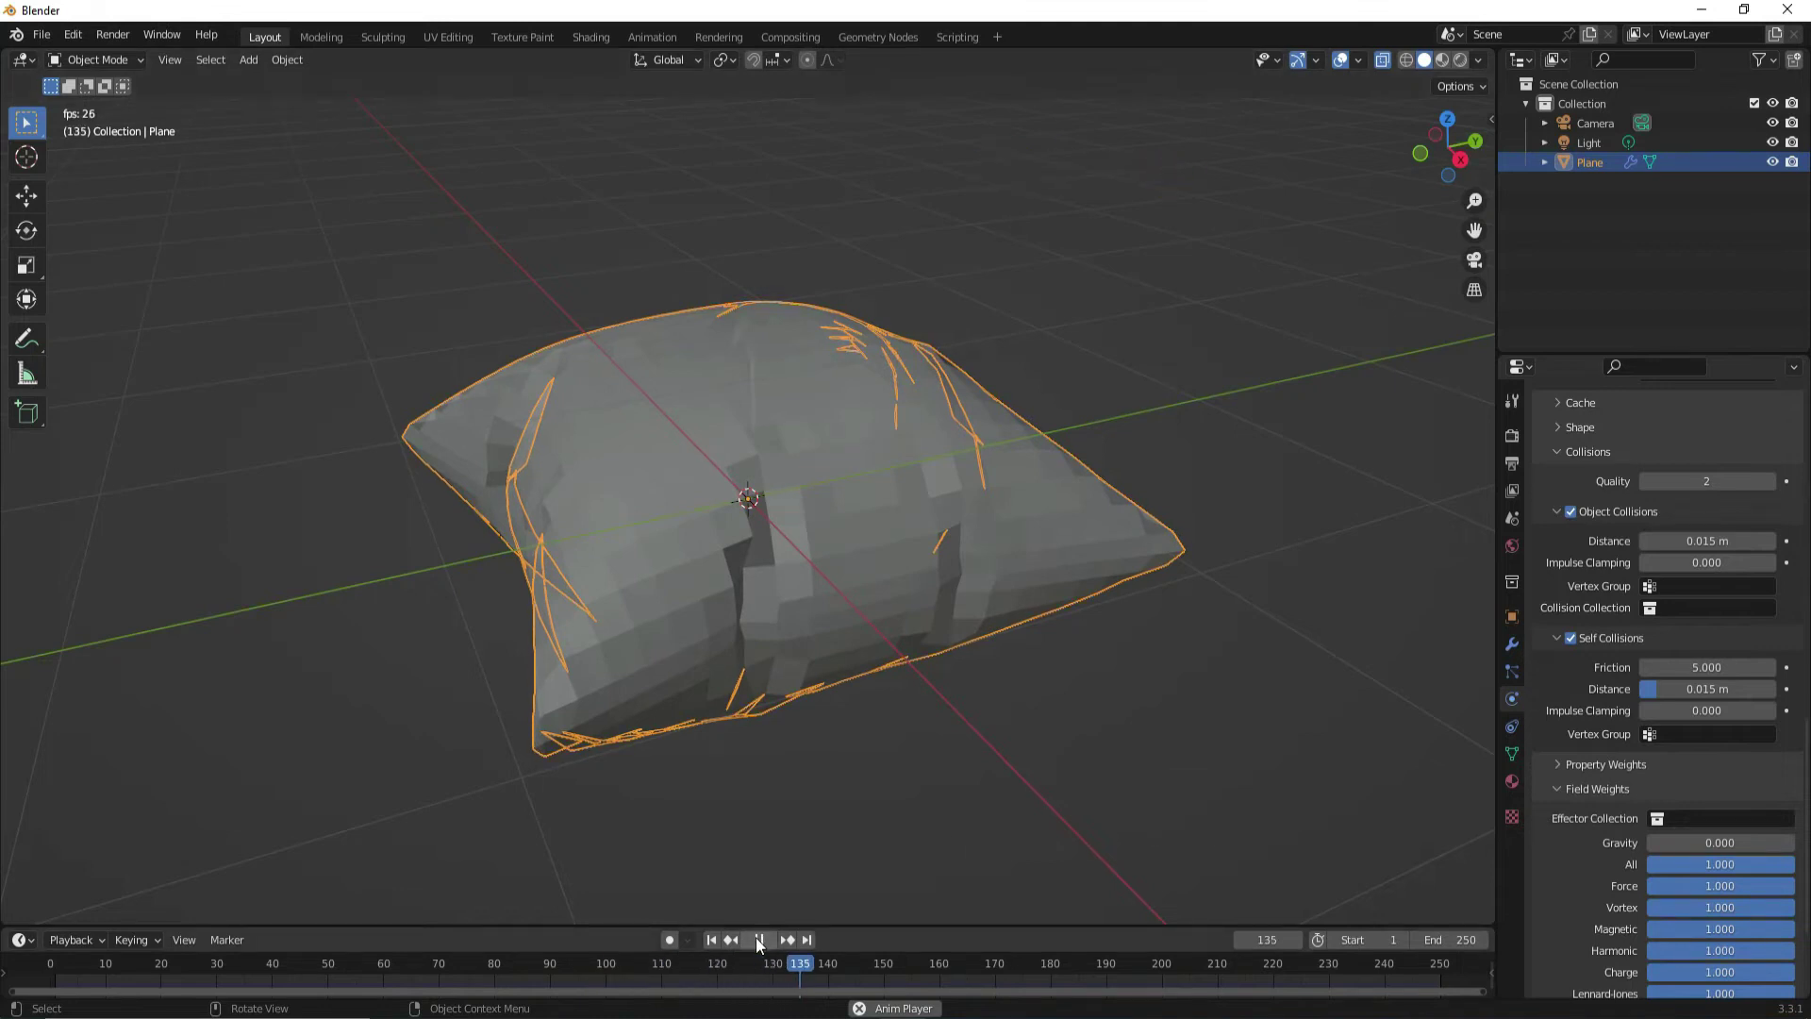
left_click(760, 947)
right_click(709, 523)
left_click(664, 524)
Add a Subdivision Surface modifier after the Cloth modifier.
left_click(1511, 658)
left_click(1568, 434)
left_click(1449, 801)
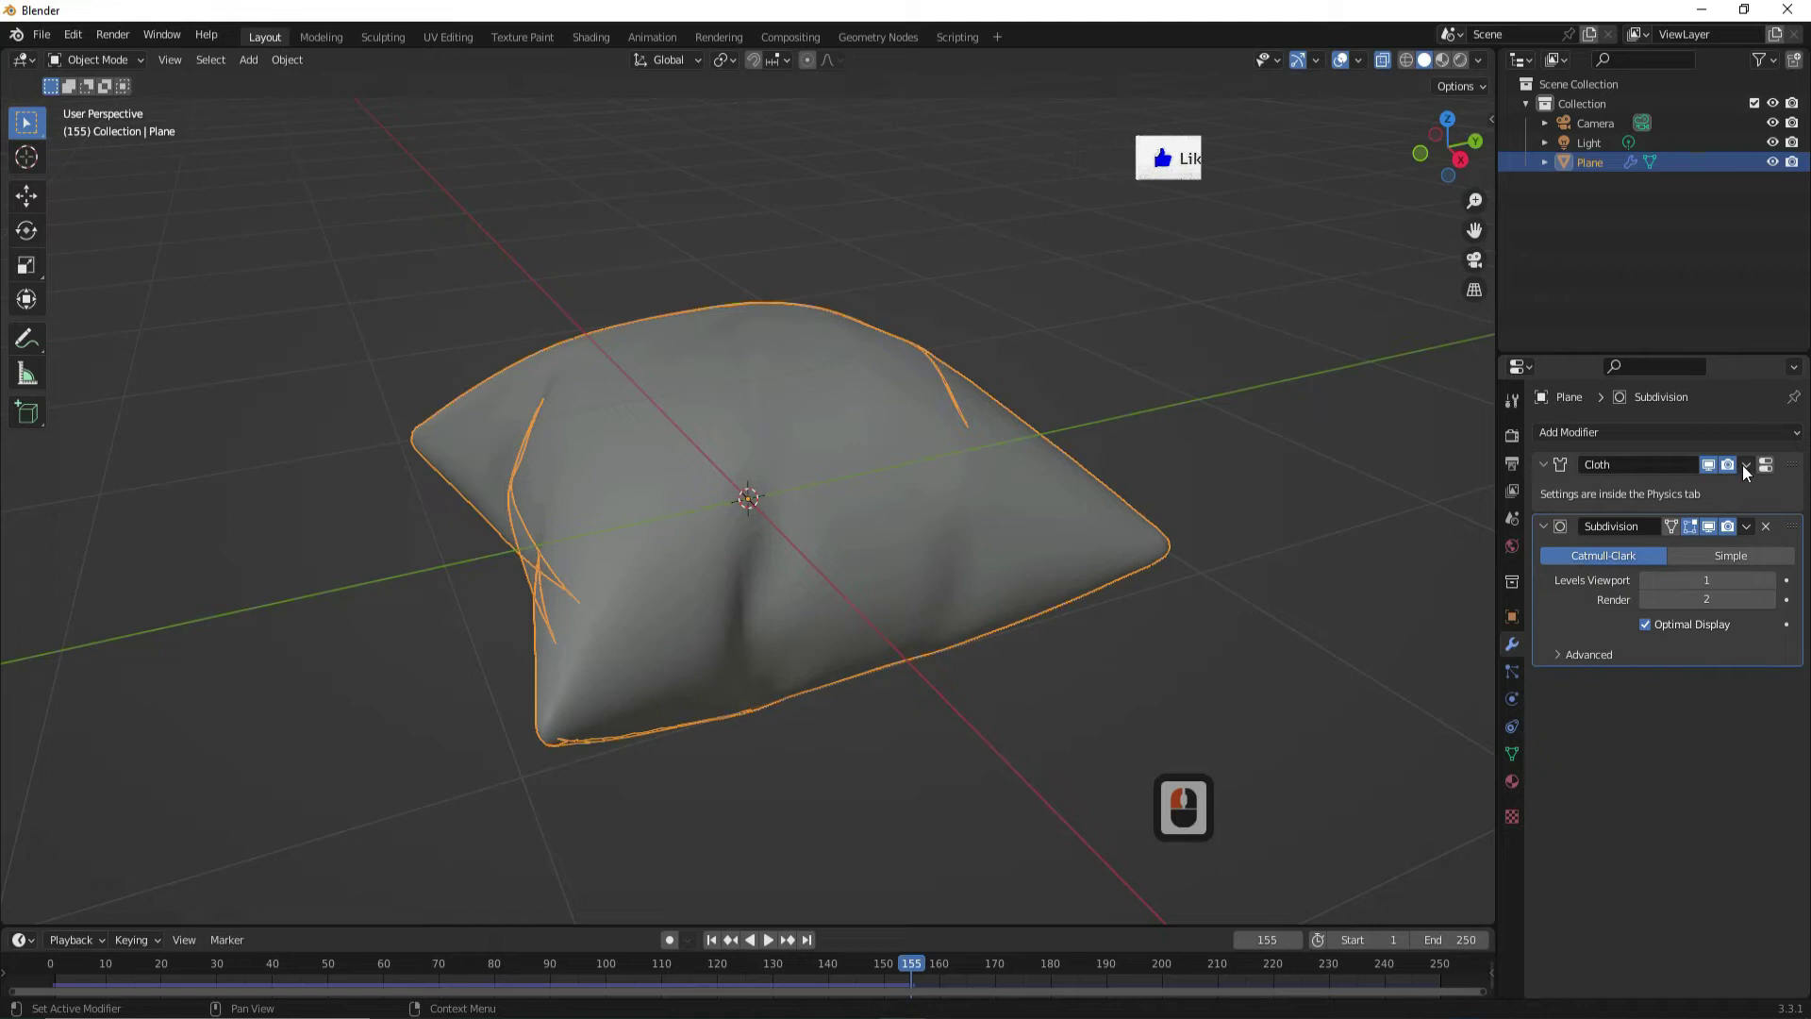
Apply the Cloth modifier to the mesh and select the middle seam edge loop in Edit Mode.
left_click(1754, 474)
left_click(1678, 493)
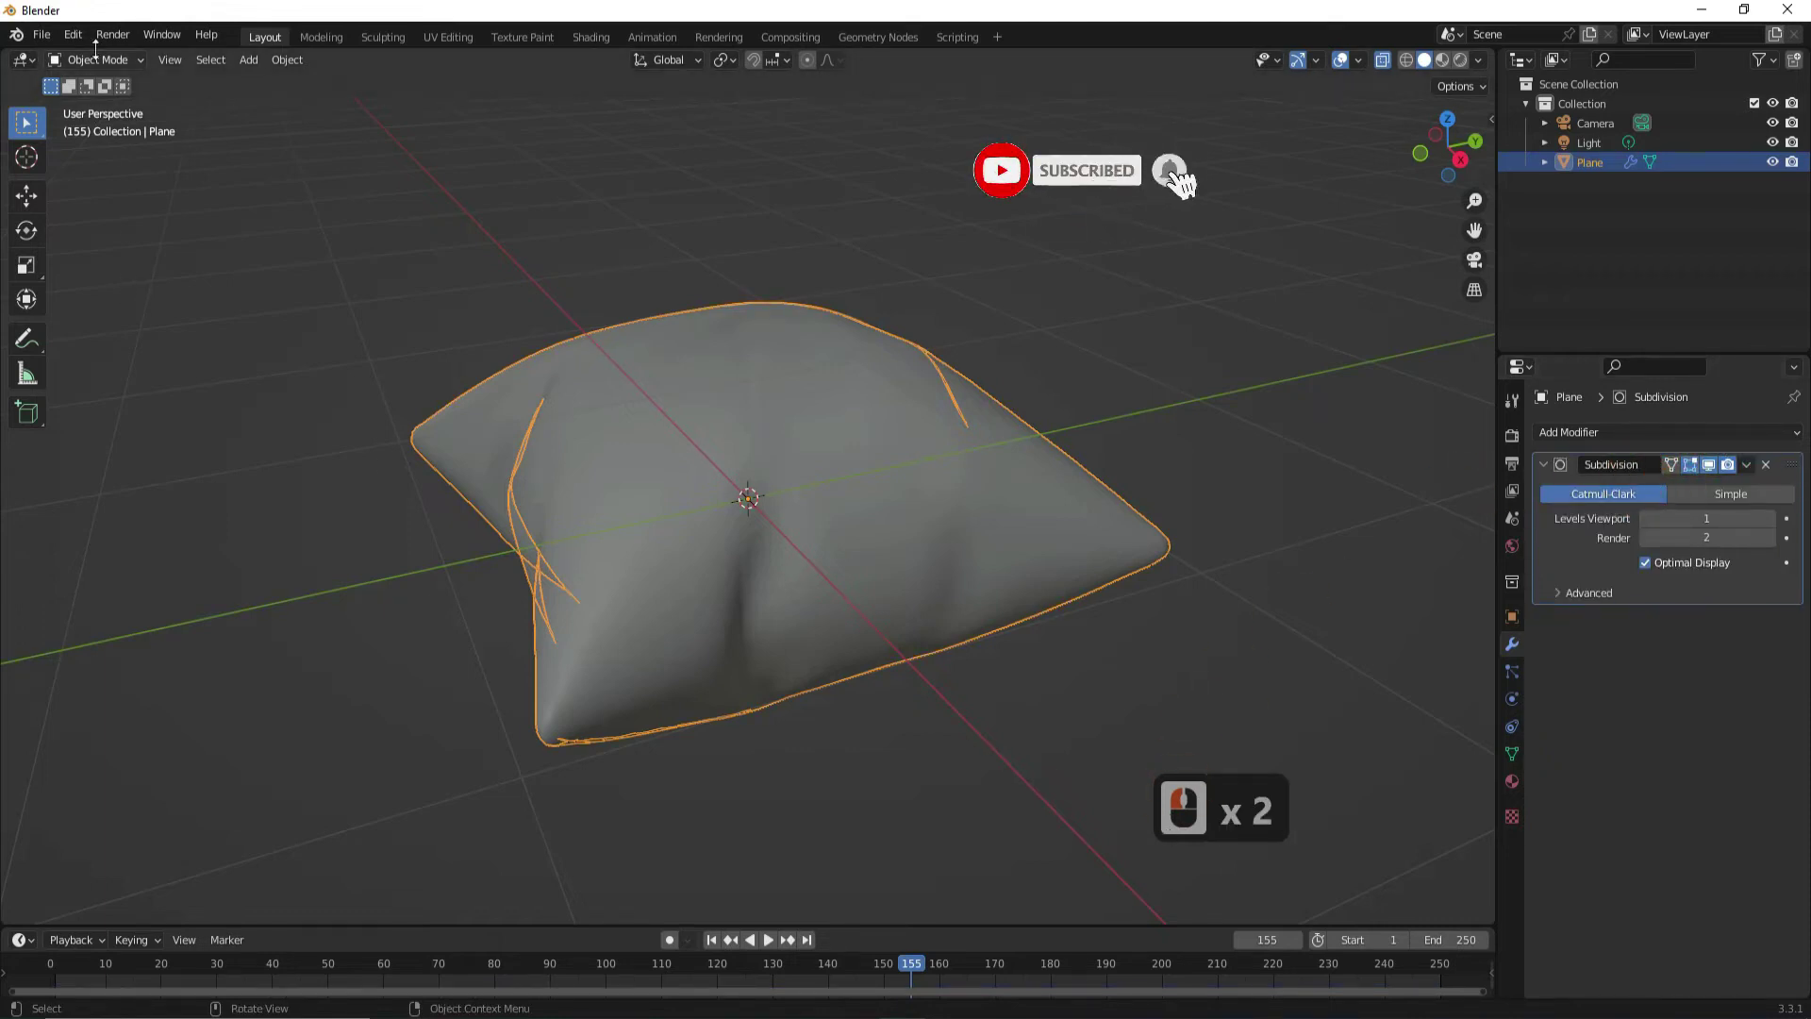
left_click(100, 63)
left_click(99, 105)
Bevel the seam edge loop with 2 segments.
key("ctrl+b")
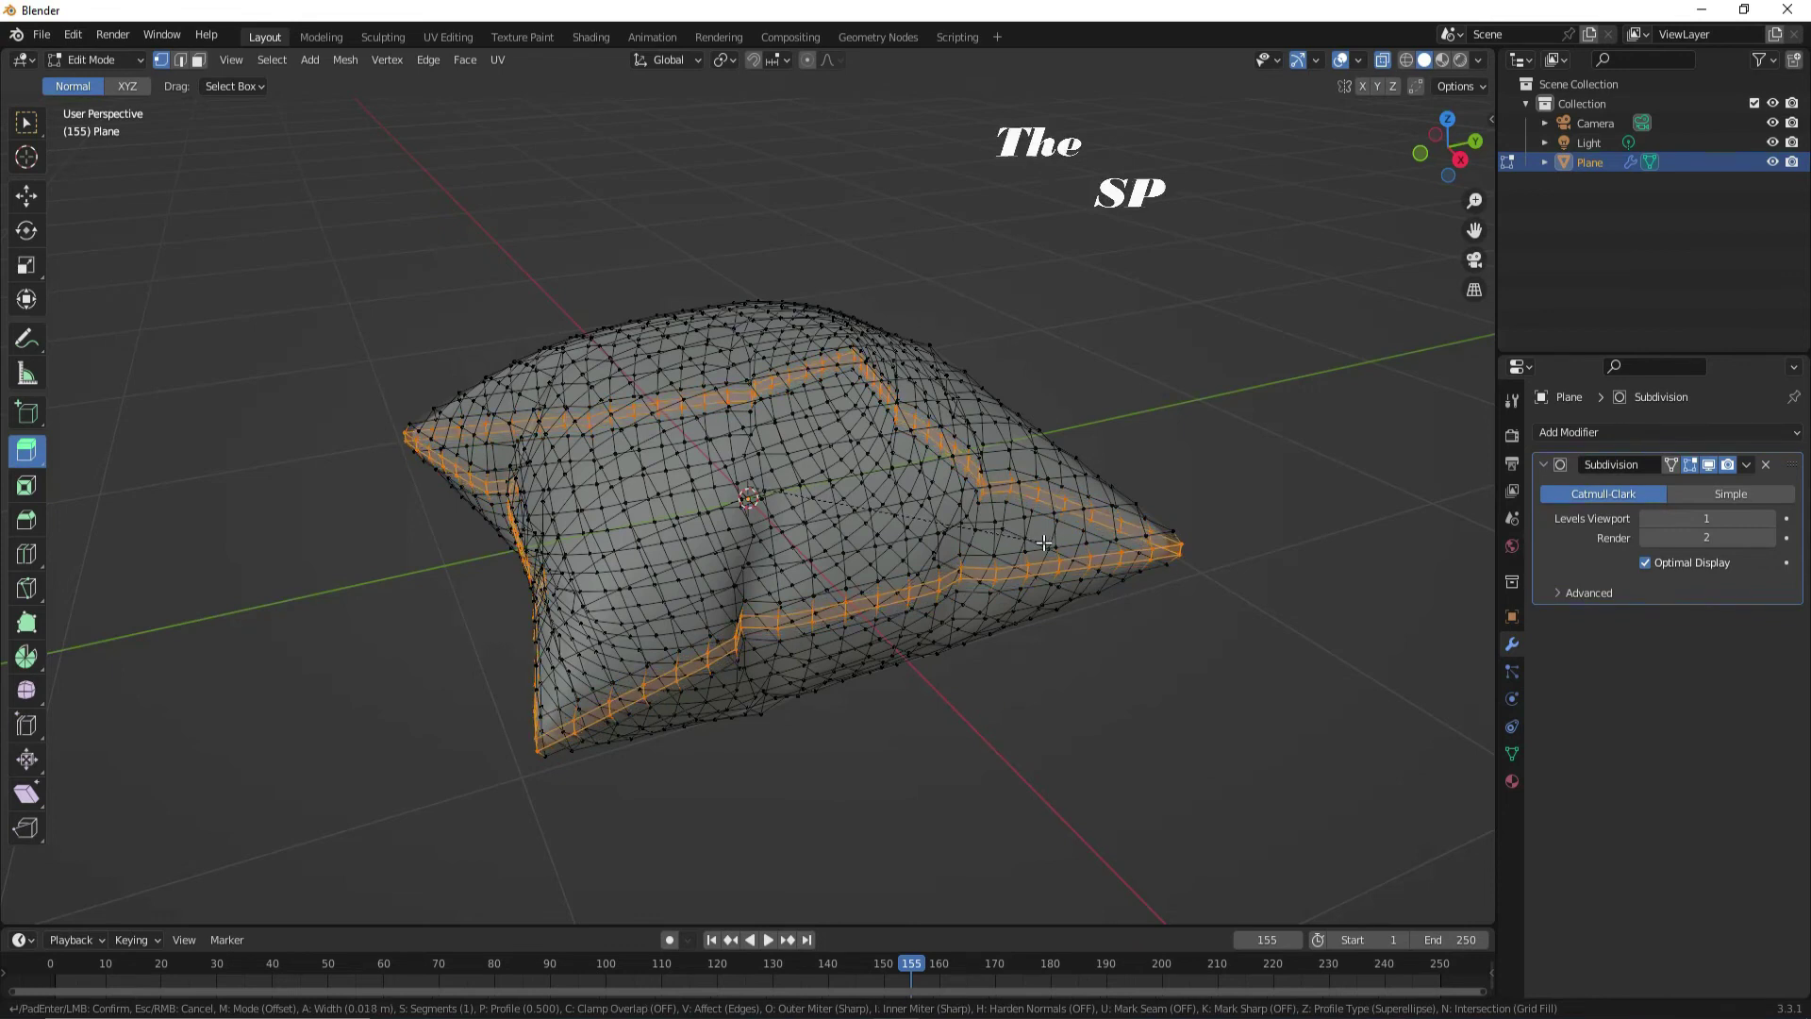
left_click(1052, 536)
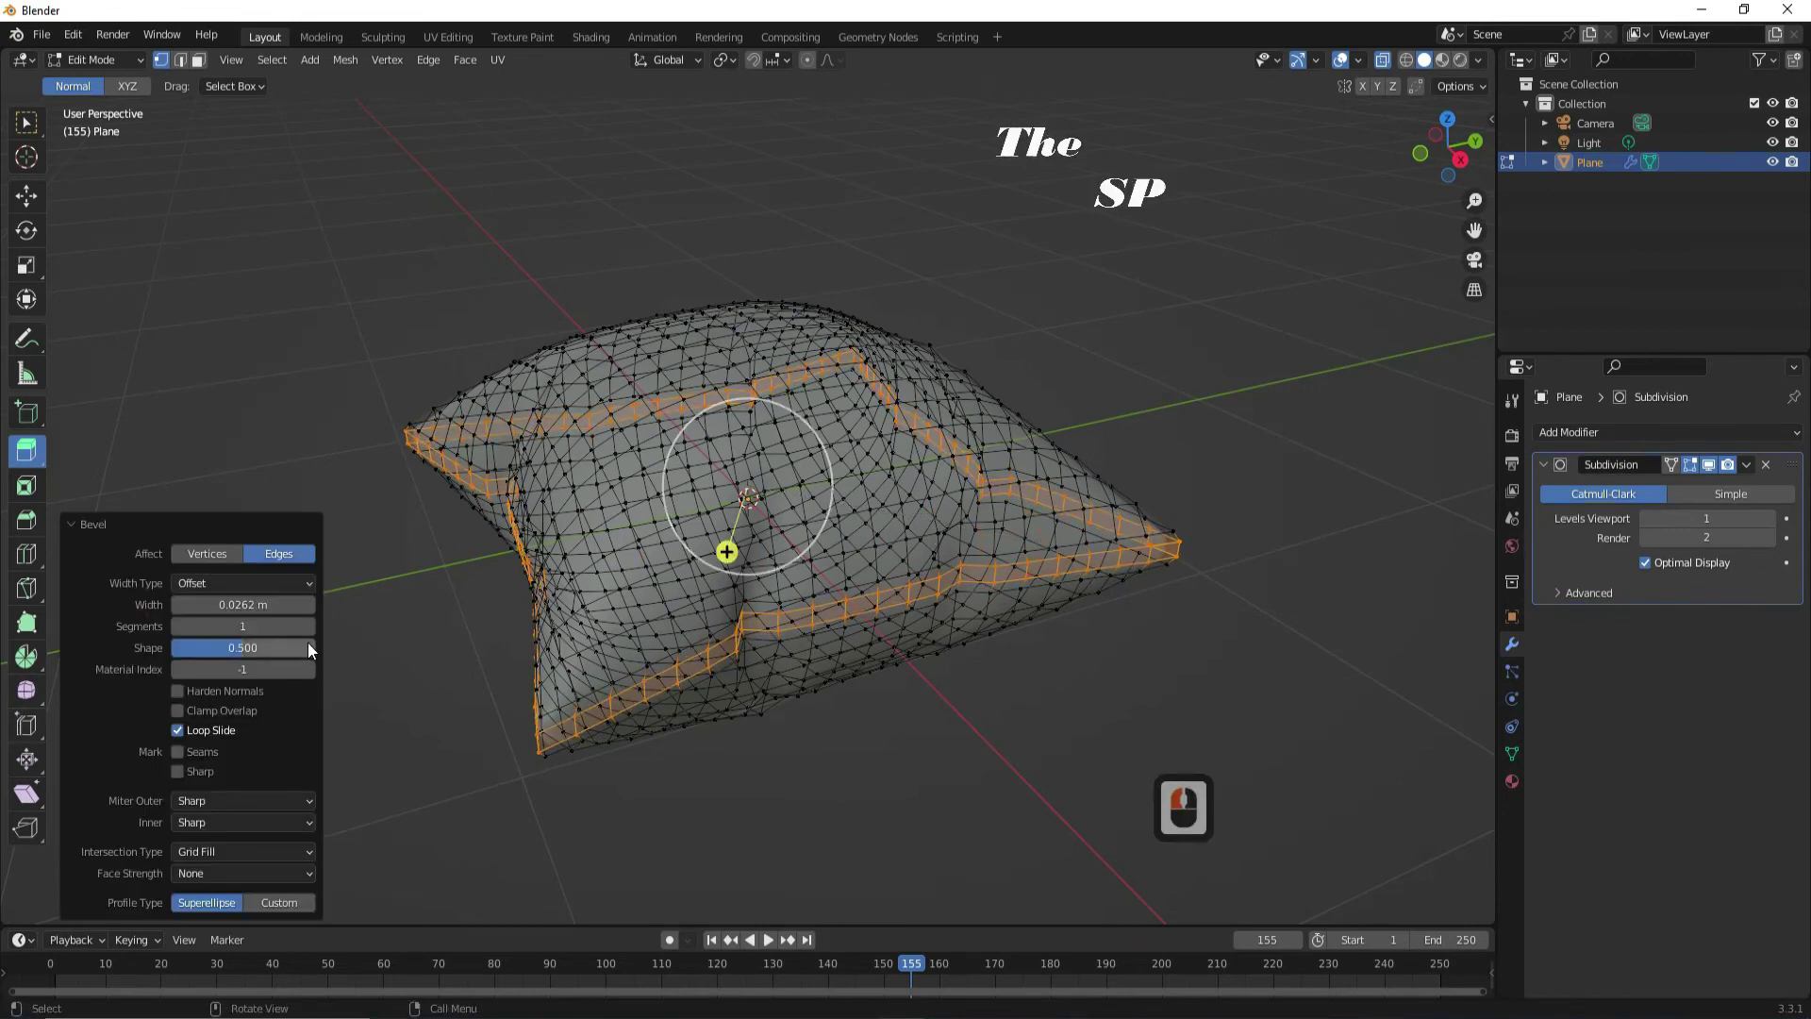
left_click(312, 641)
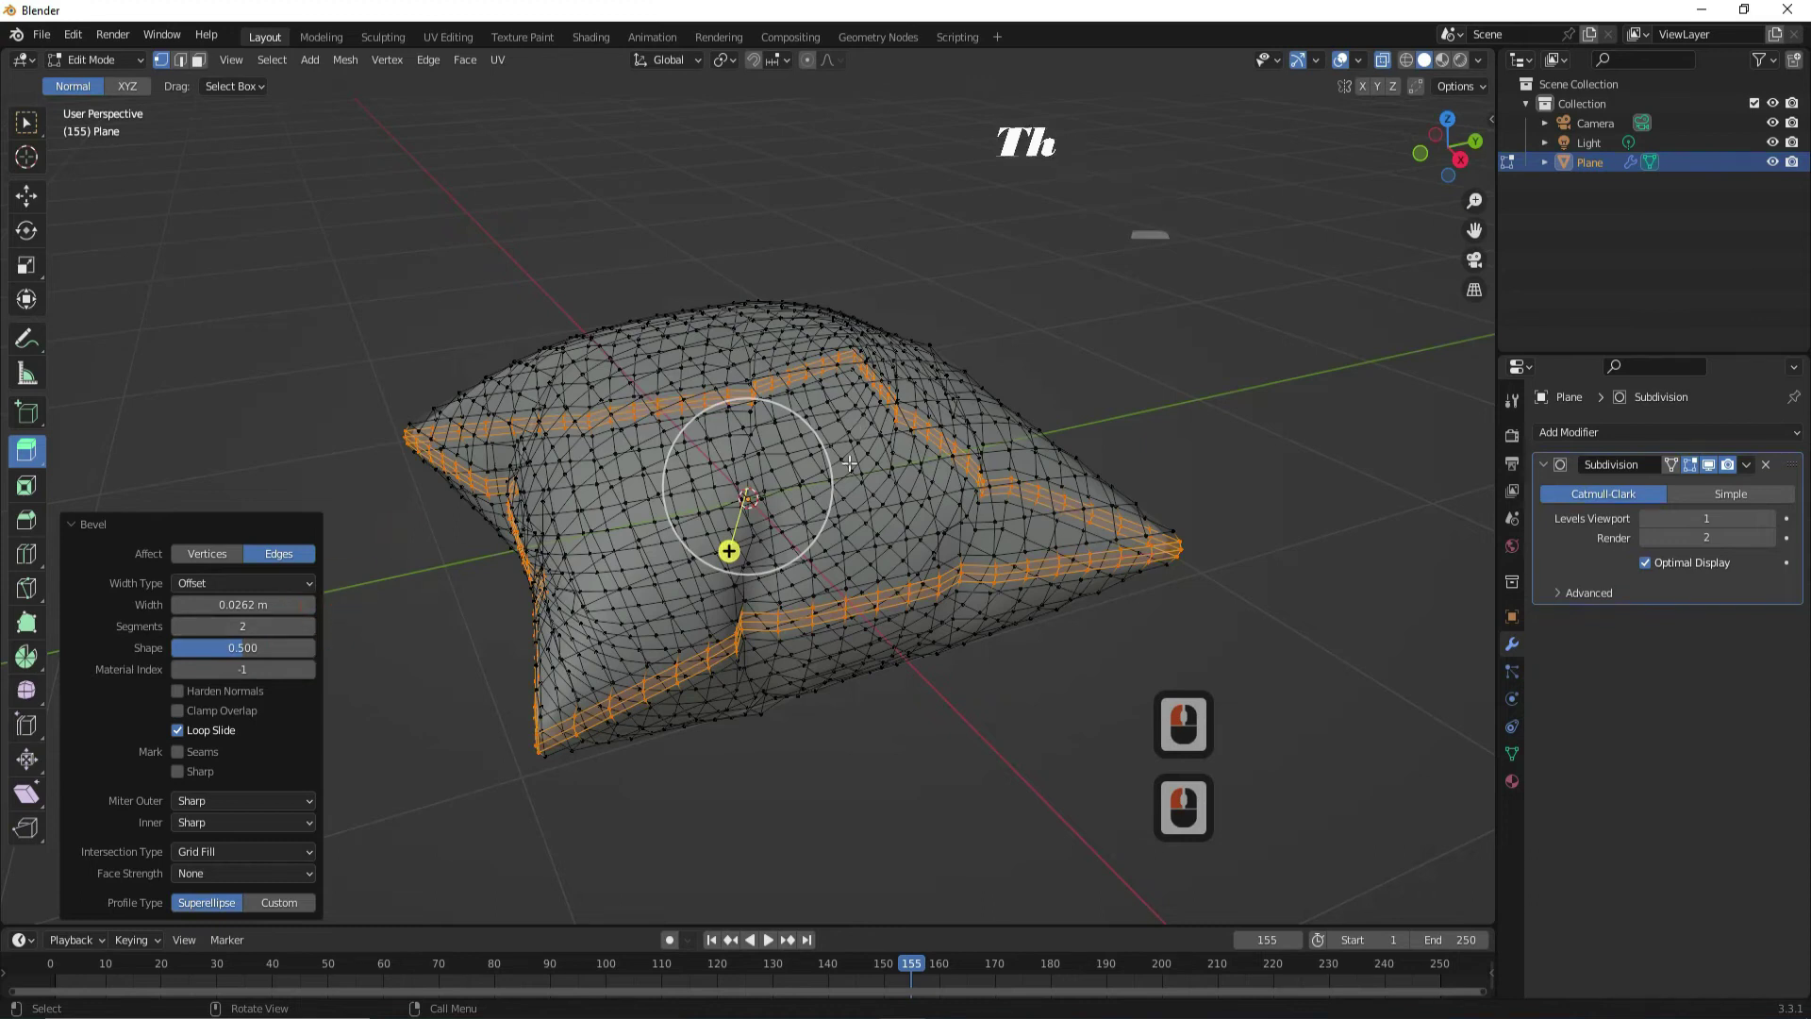
Shrink the selection to the middle loop, push it inward into a crease and return to Object Mode.
key("ctrl+-")
key("alt+s")
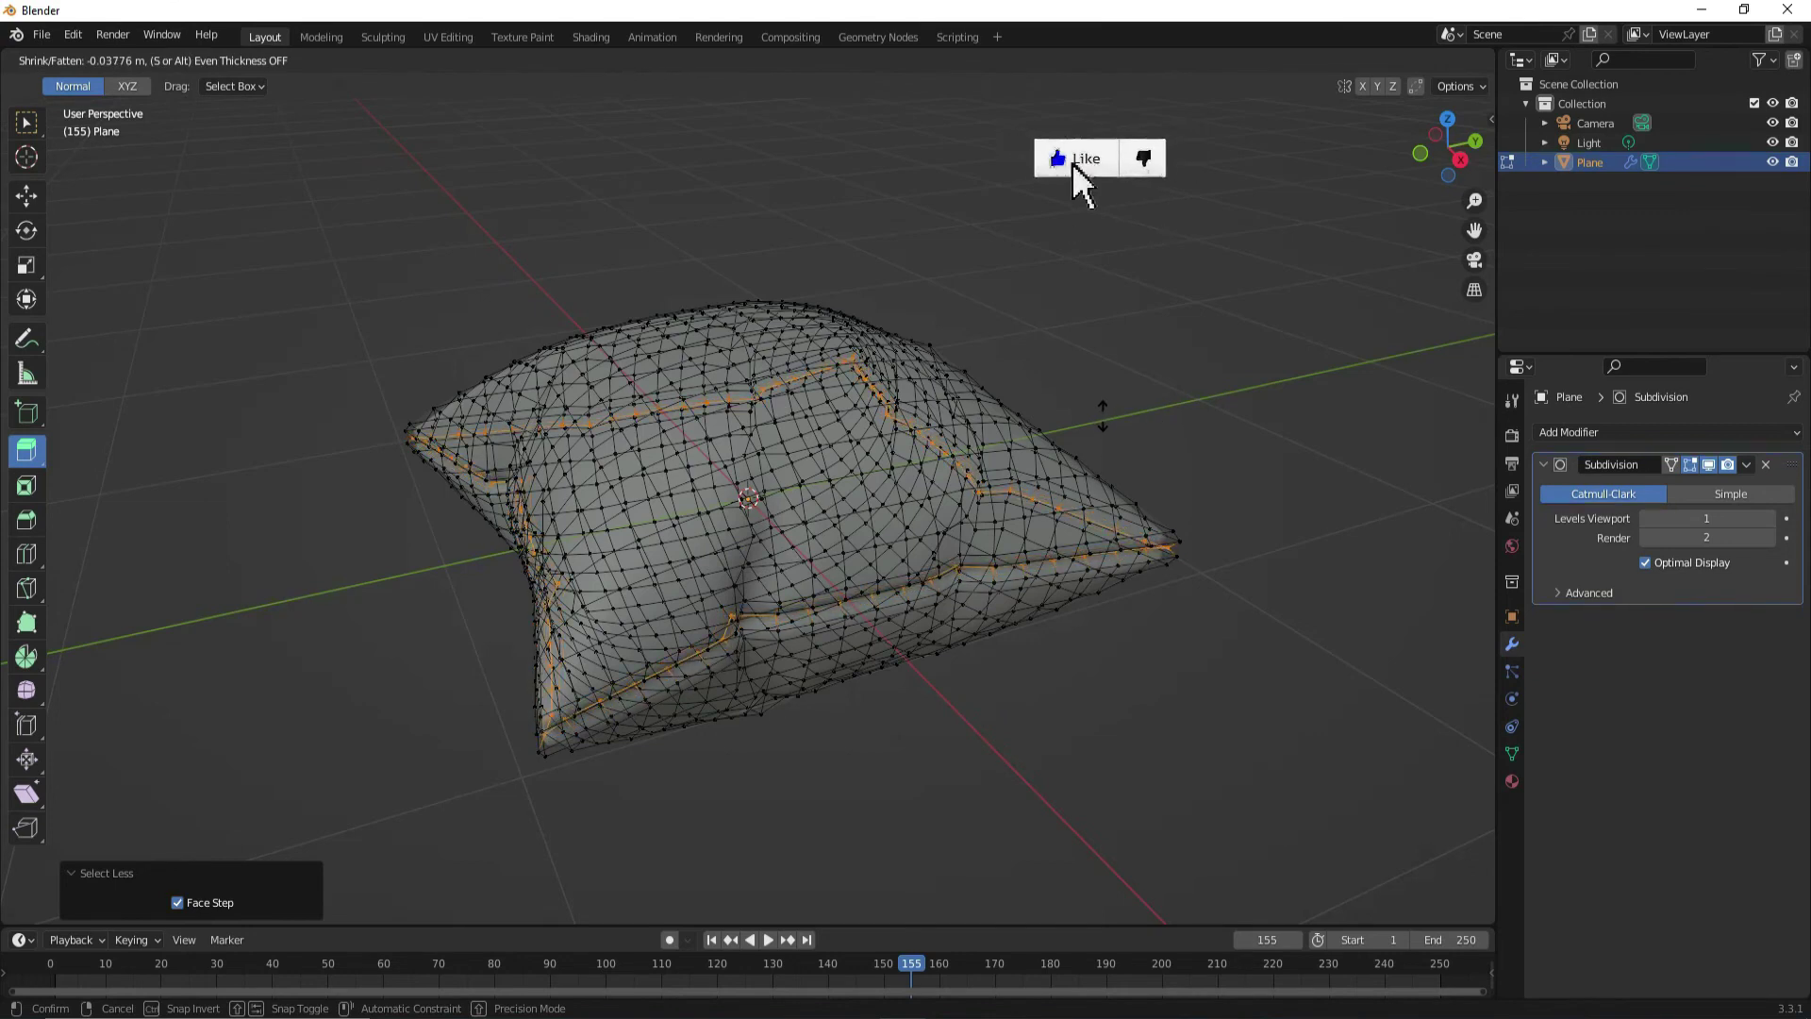
left_click(1108, 416)
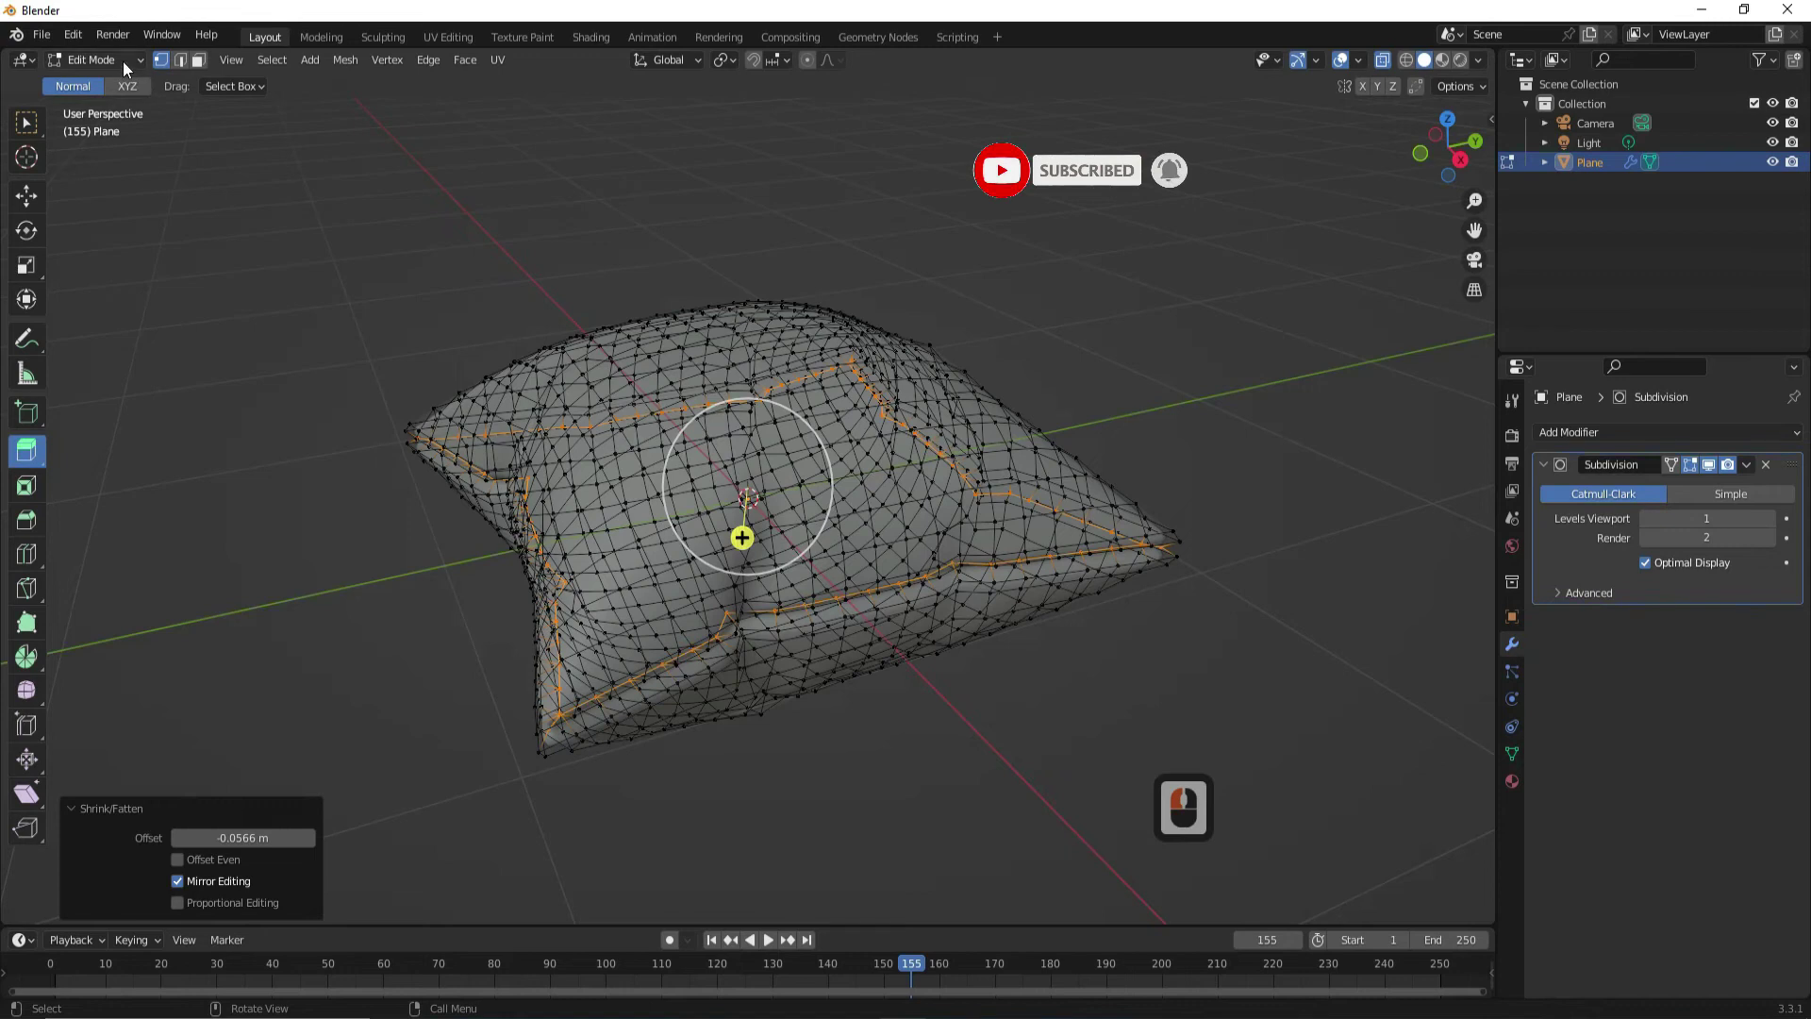
left_click(128, 71)
Raise the Subdivision viewport levels to 3 and apply it, leaving no modifiers.
left_click(87, 91)
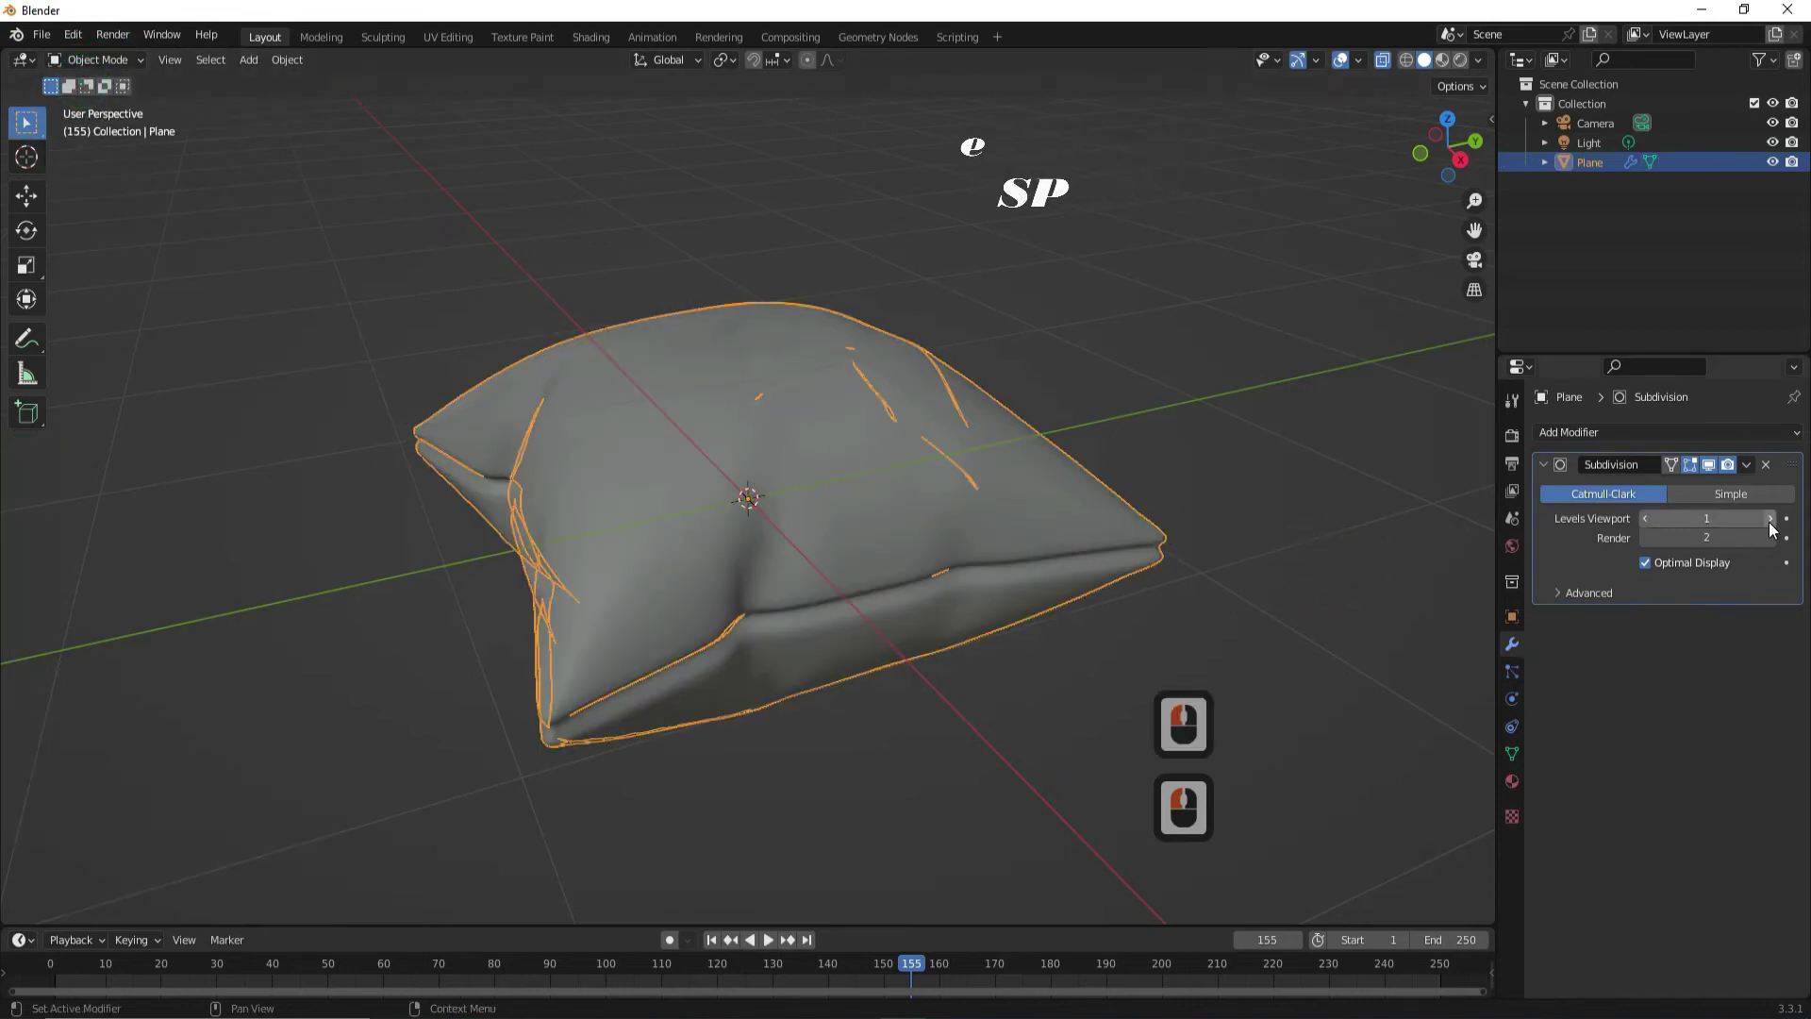
left_click(1773, 531)
left_click(1773, 531)
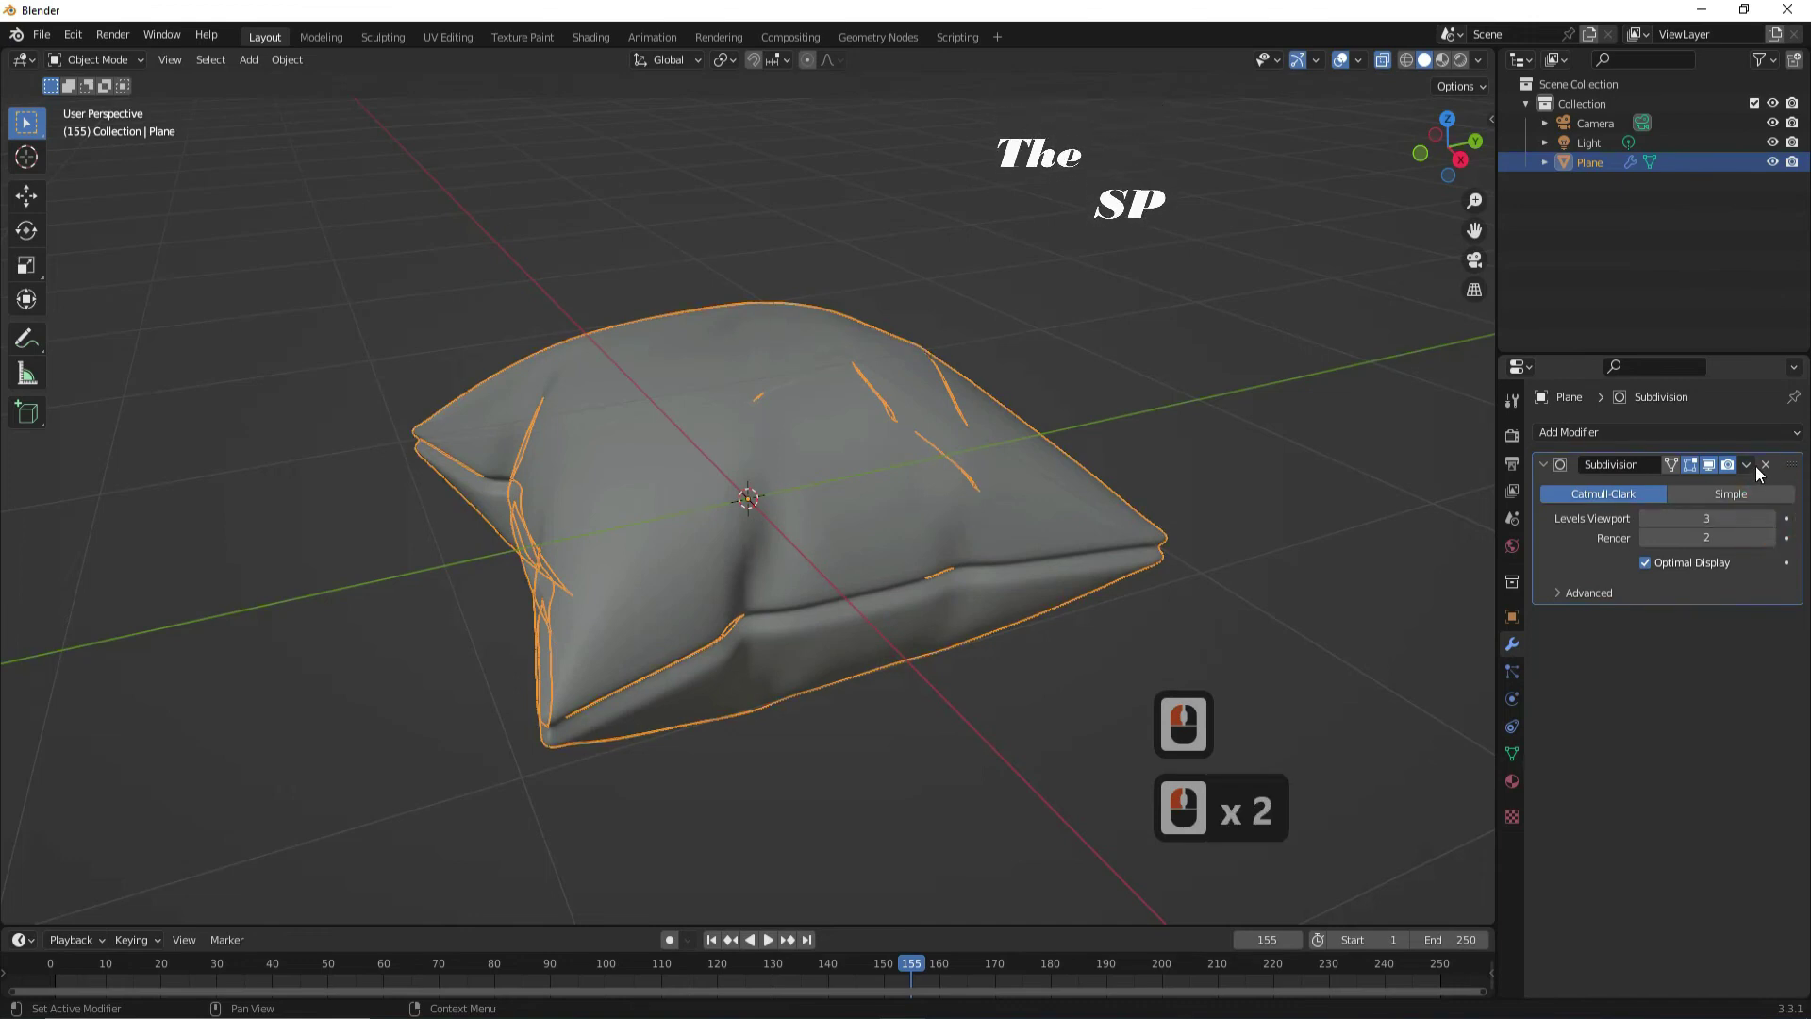
left_click(1755, 473)
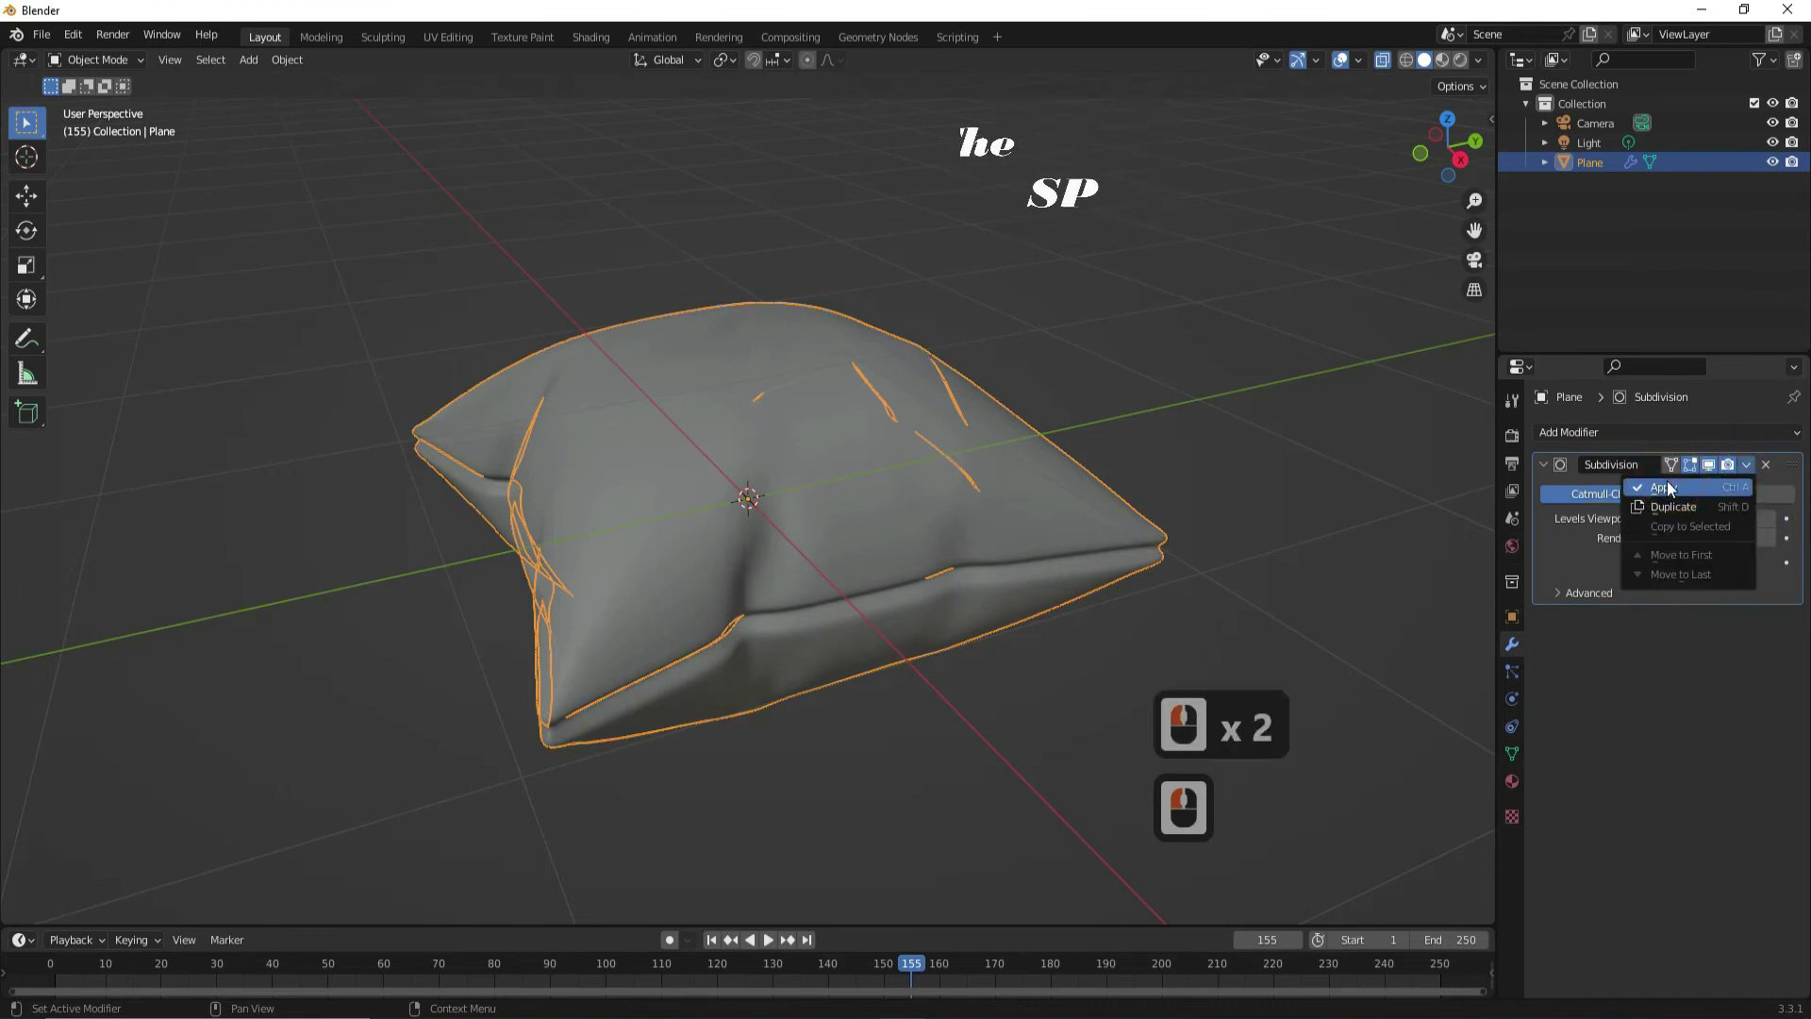
left_click(1773, 542)
left_click(1744, 474)
left_click(1697, 488)
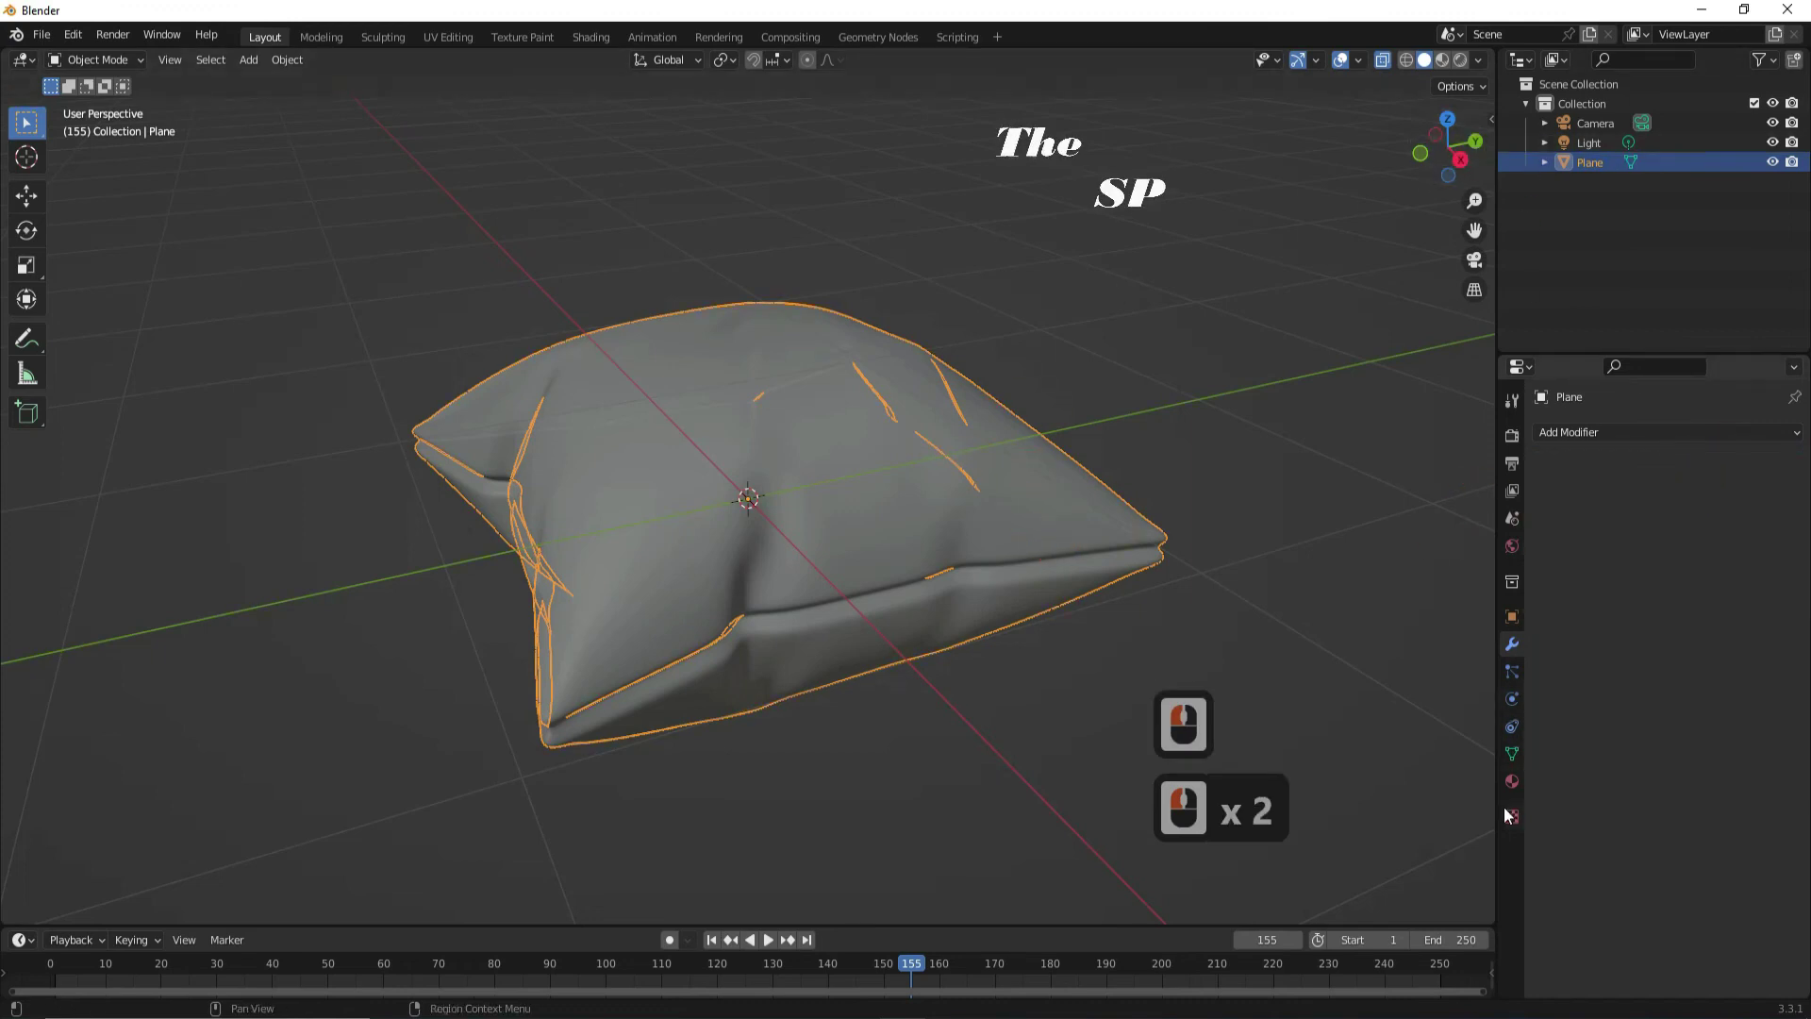
Create a new material with a purple base colour and show it in Material Preview shading.
left_click(1517, 789)
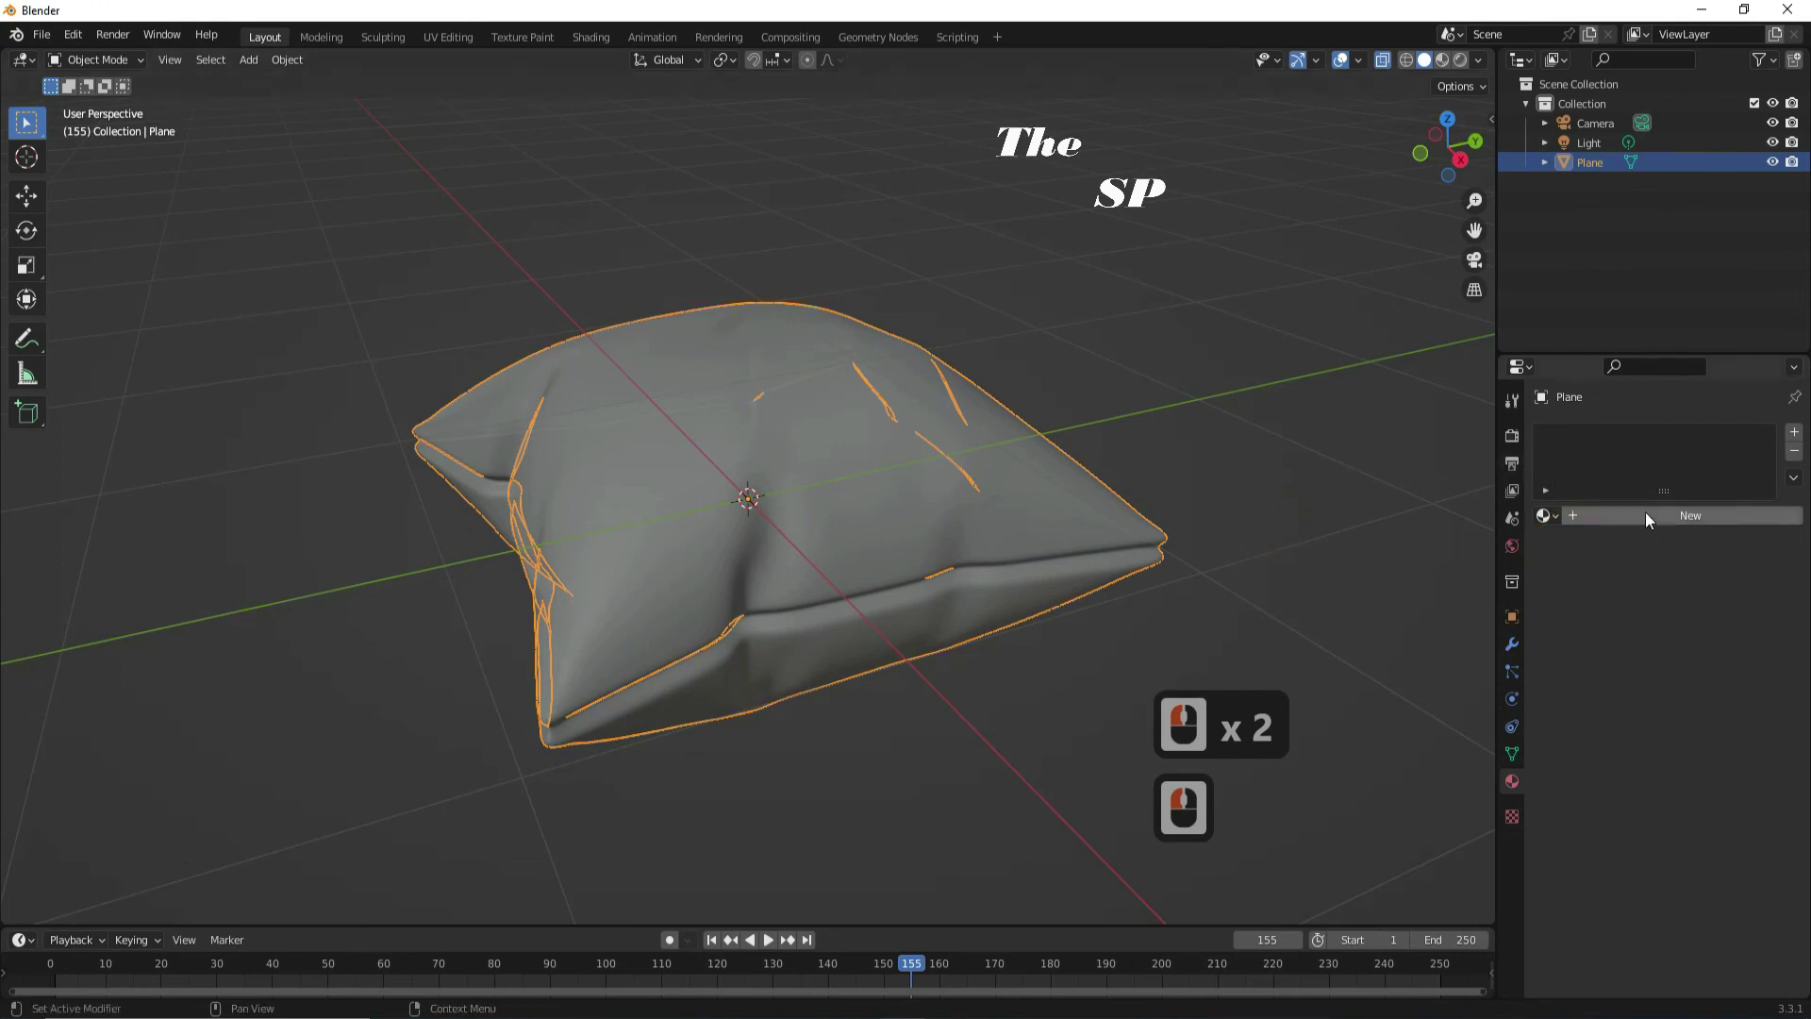
left_click(1655, 526)
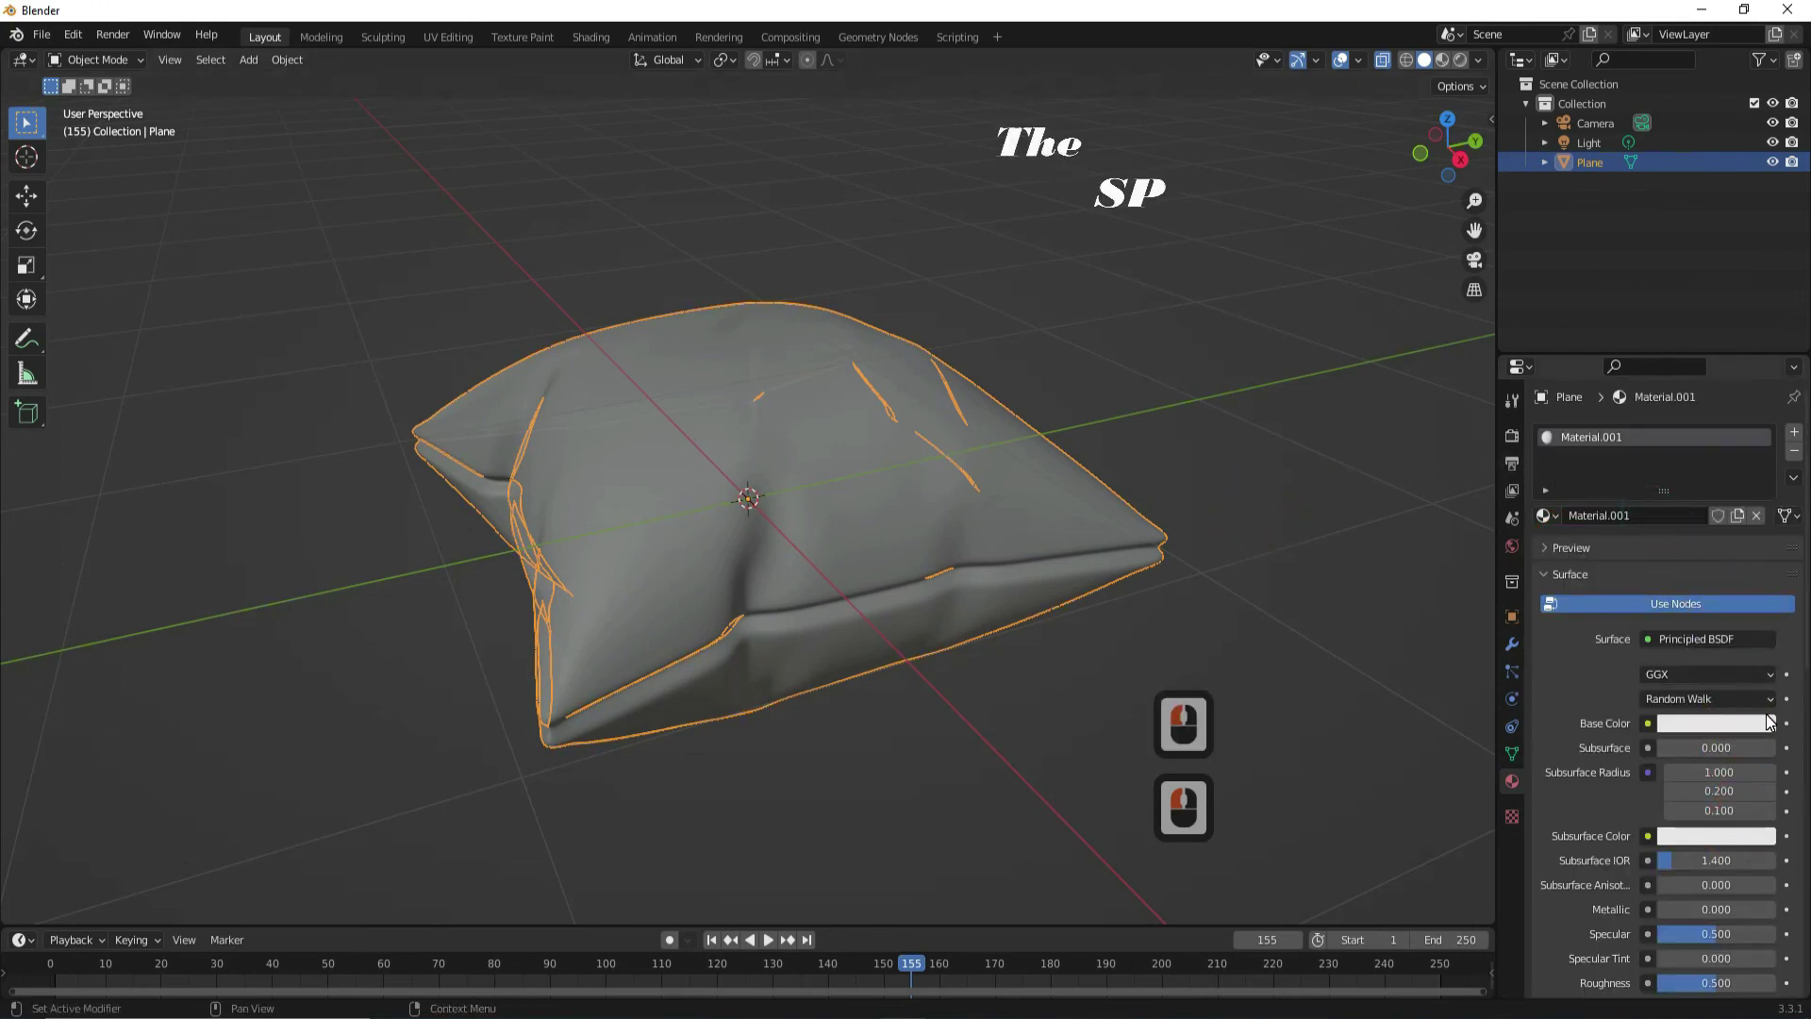
left_click(1754, 735)
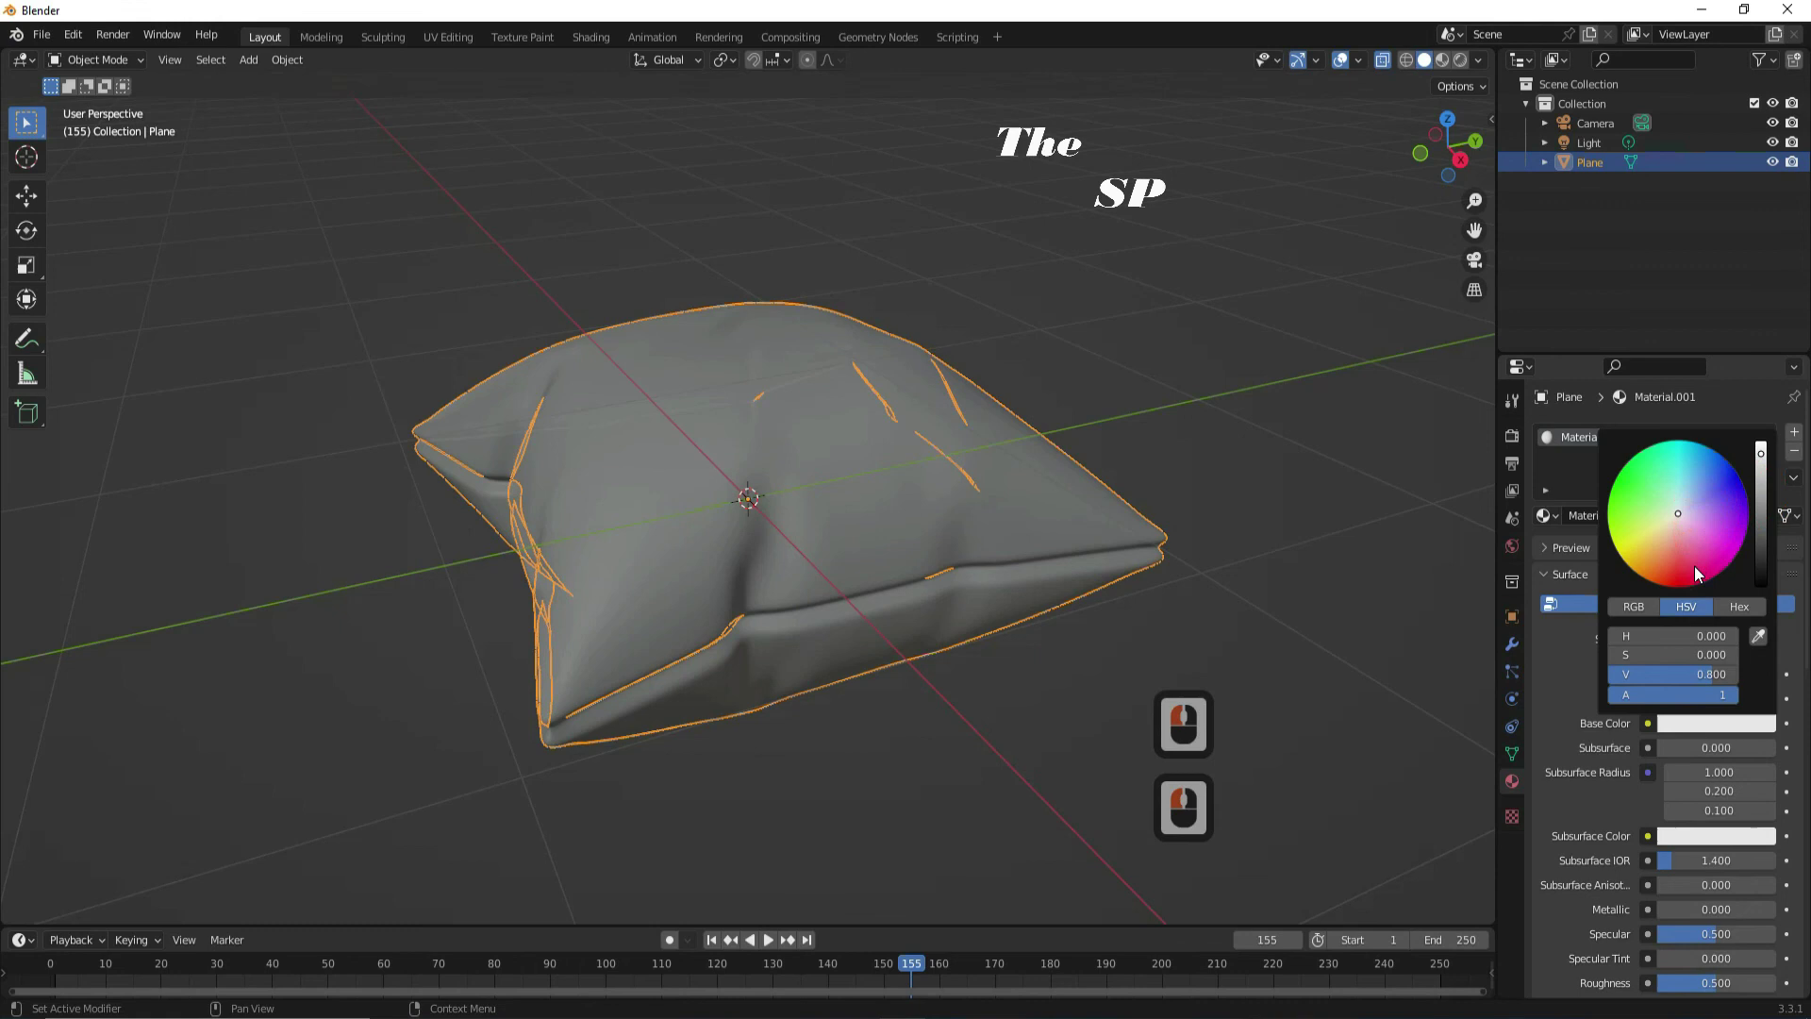
left_click(1694, 557)
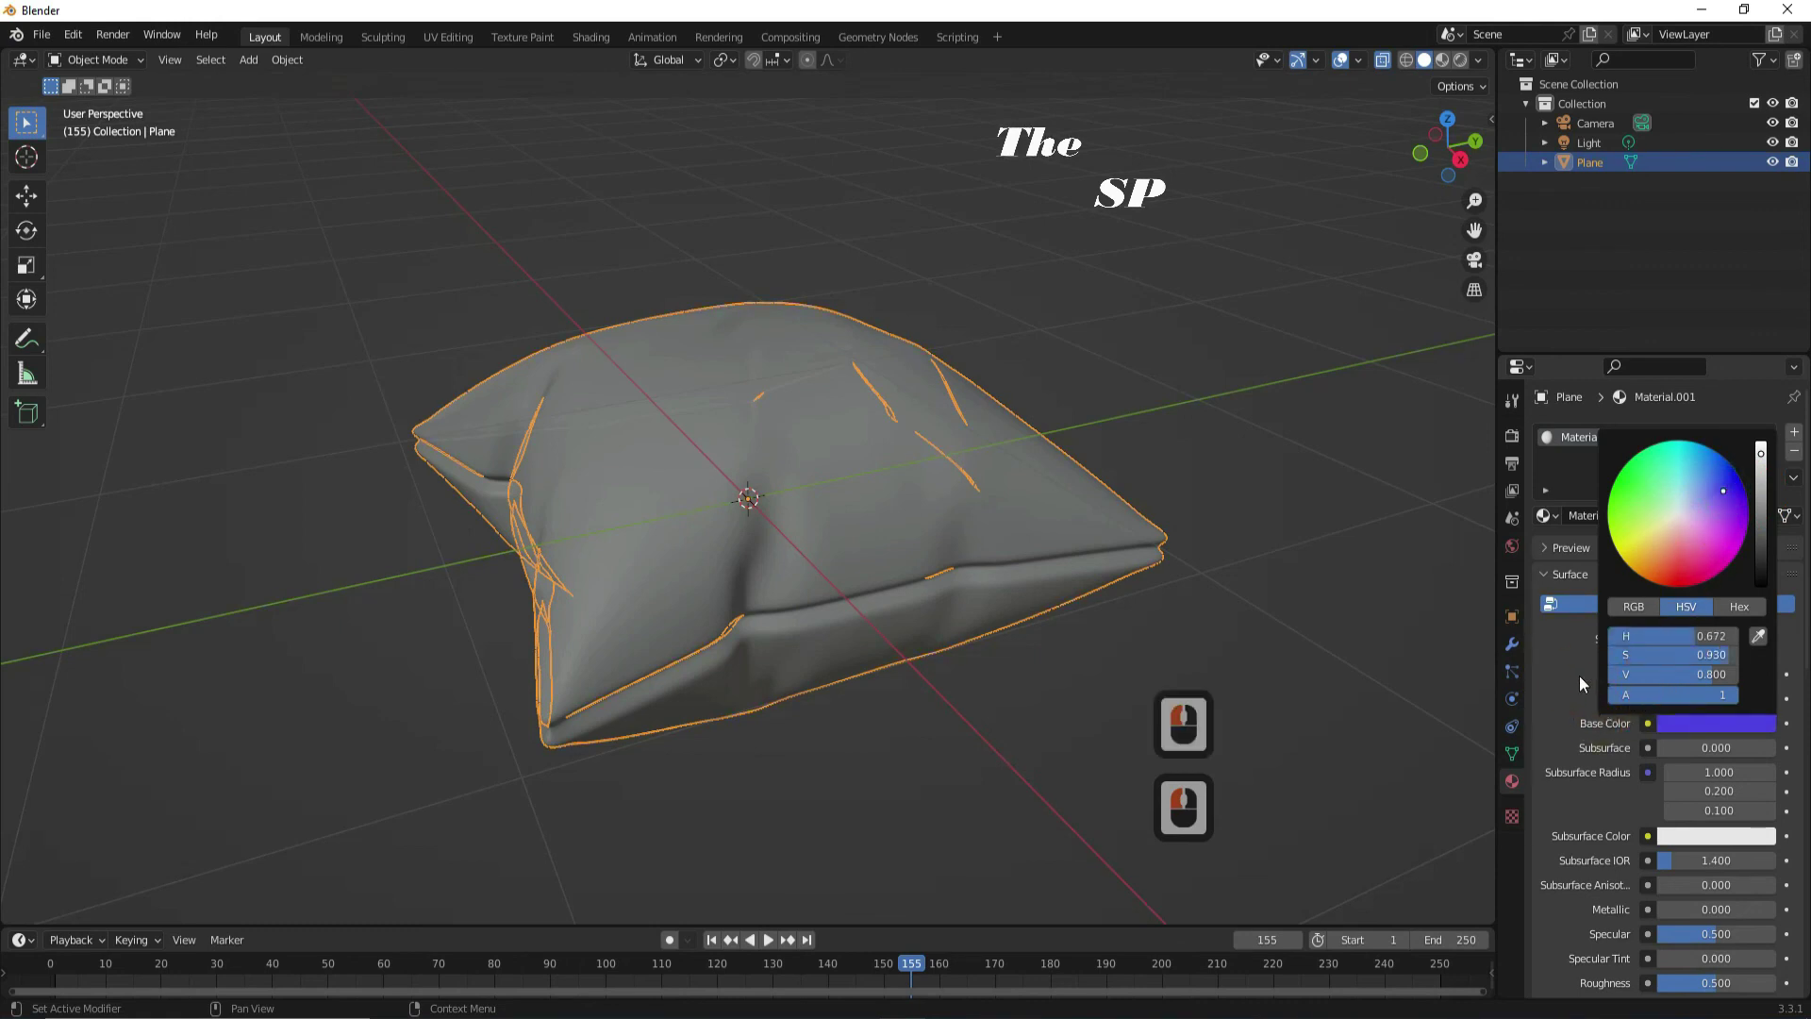
left_click(1572, 673)
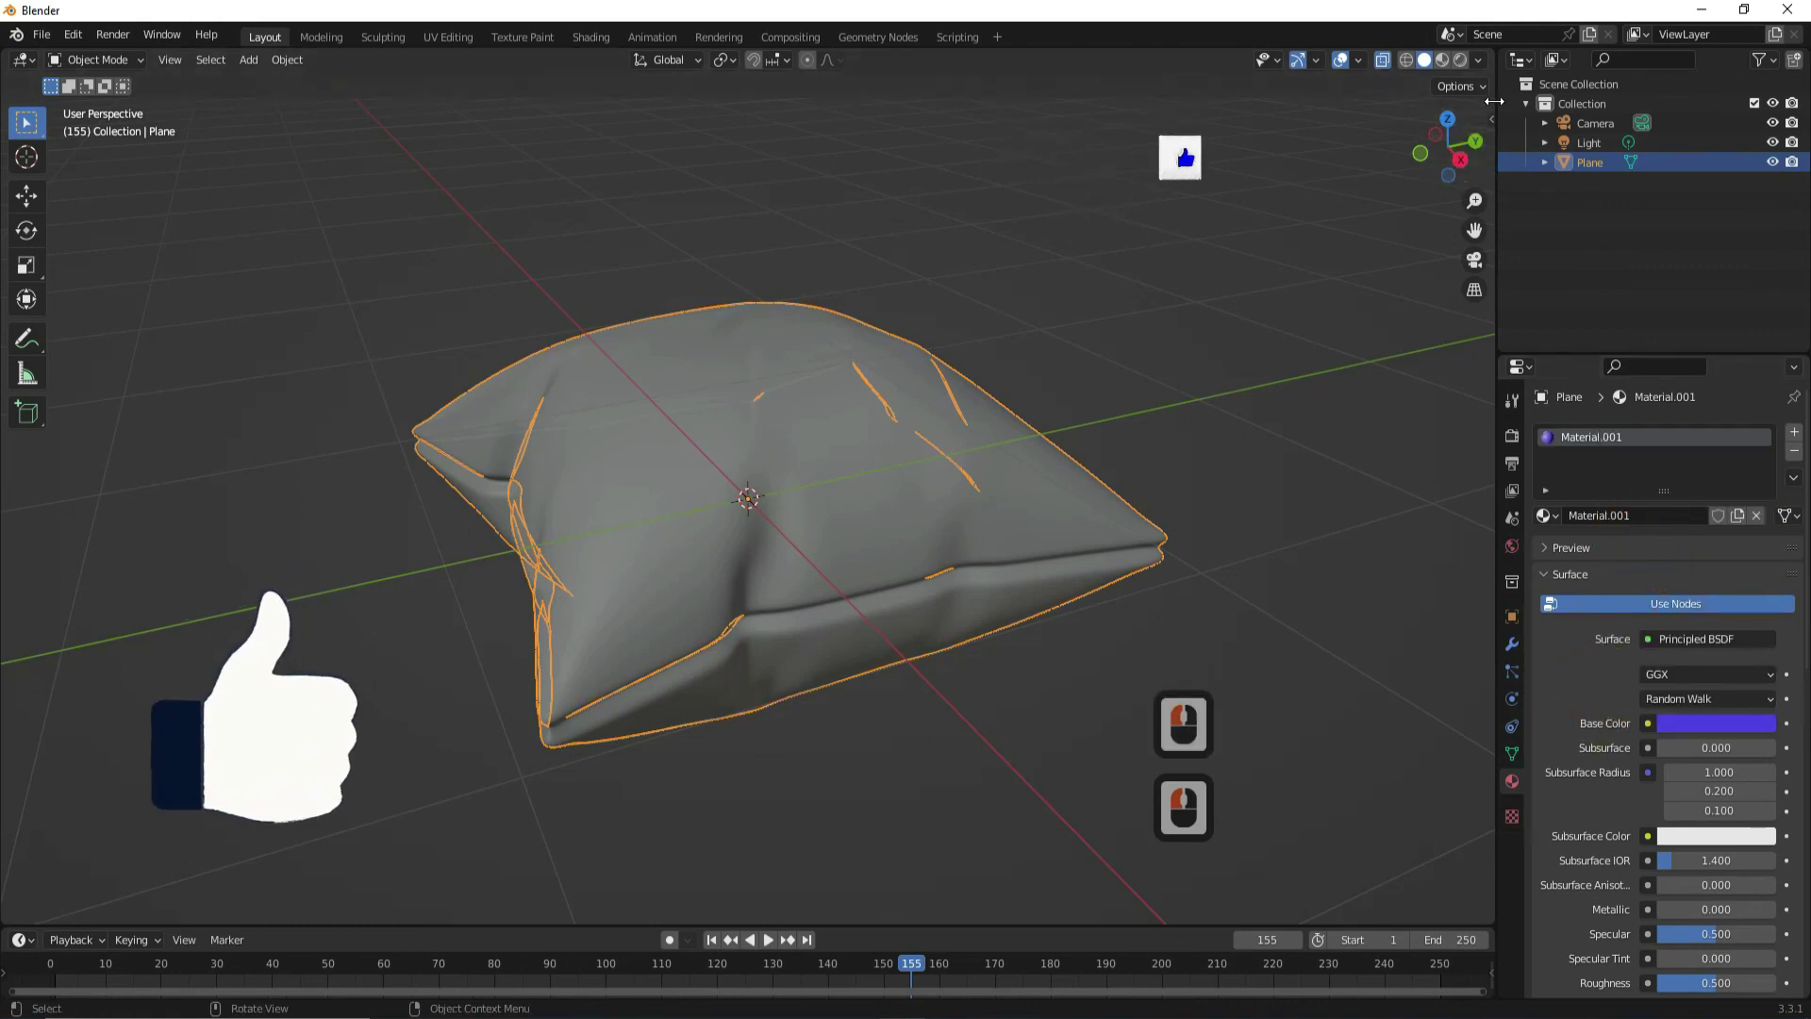
left_click(1446, 66)
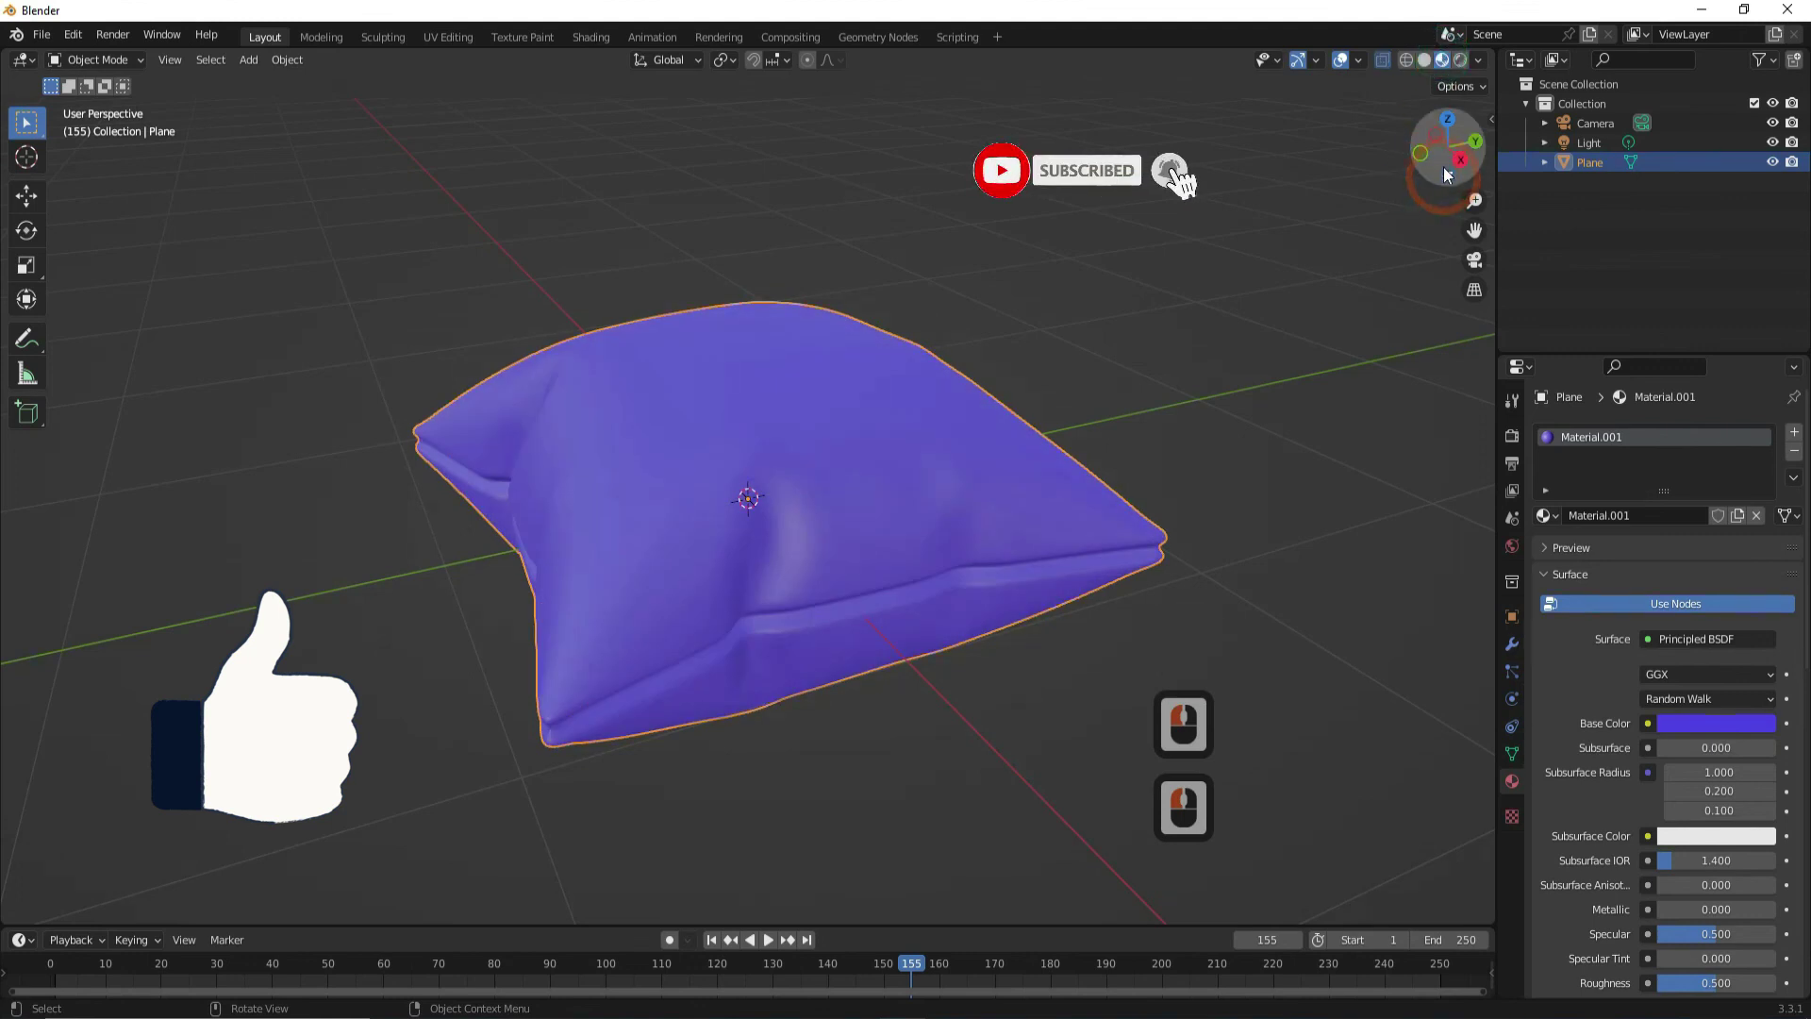